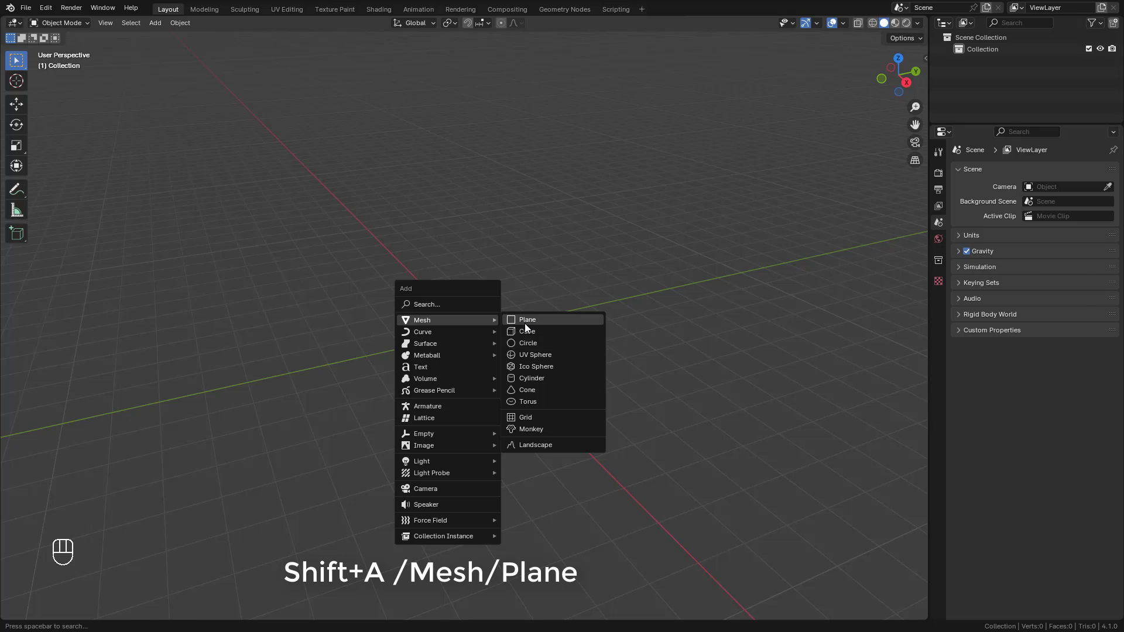
Scale the new plane up to about 7.845 on every axis
{"action": "key", "text": "s"}
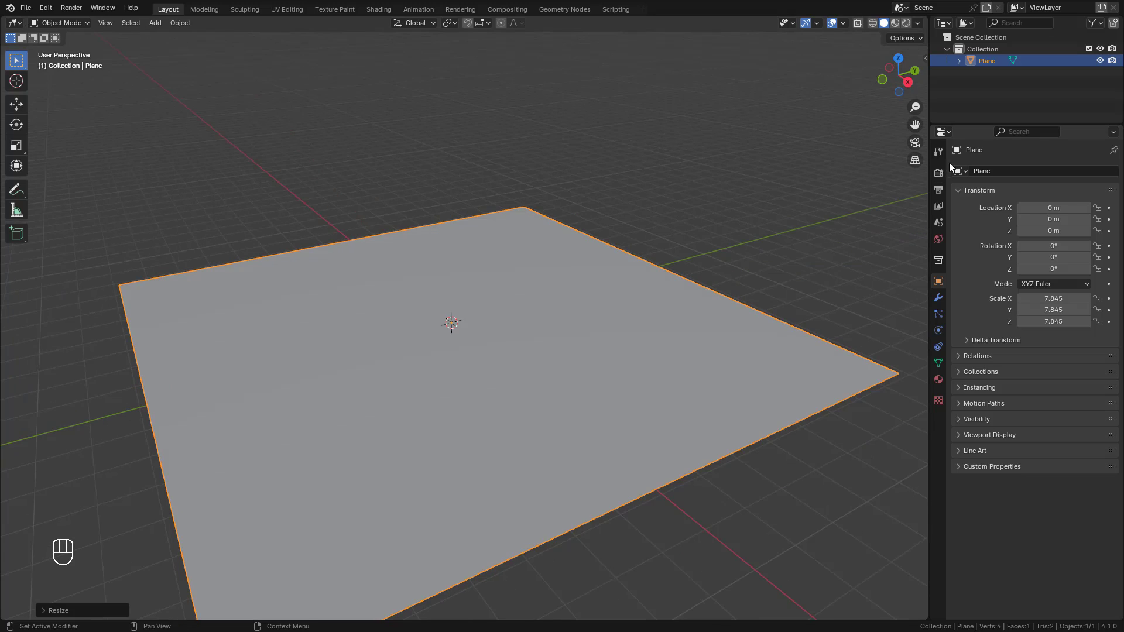
Set the render engine to Cycles with the Experimental feature set on GPU Compute
{"action": "left_click", "coordinate": [942, 176]}
{"action": "left_click_drag", "start_coordinate": [1047, 177], "coordinate": [1046, 216]}
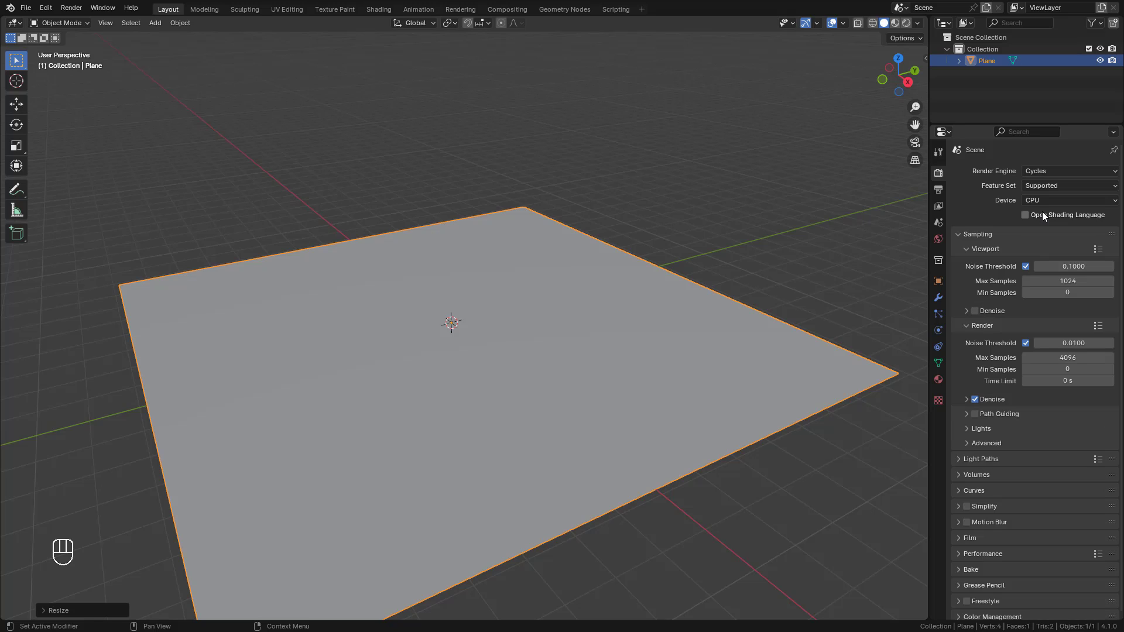
{"action": "left_click_drag", "start_coordinate": [1040, 190], "coordinate": [1058, 217]}
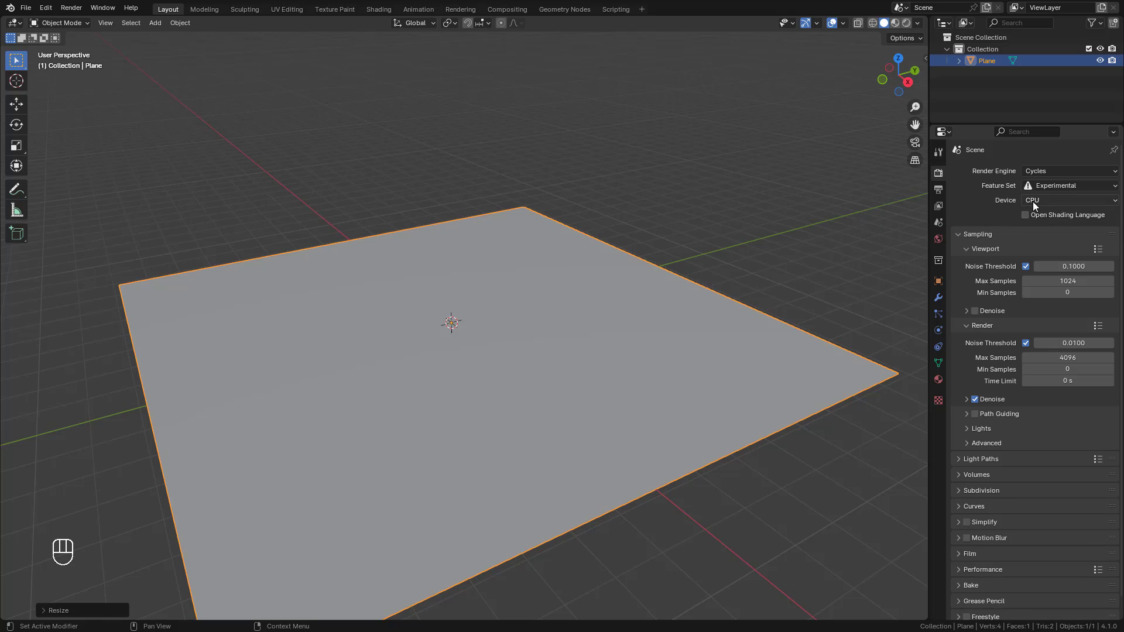
{"action": "left_click_drag", "start_coordinate": [1037, 205], "coordinate": [1045, 231]}
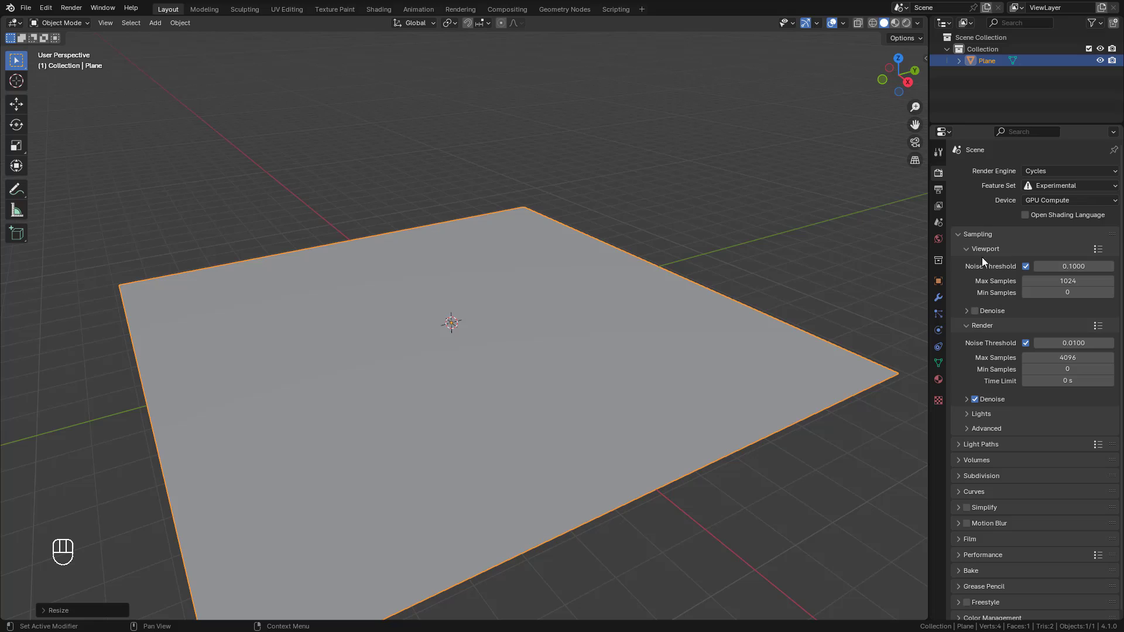
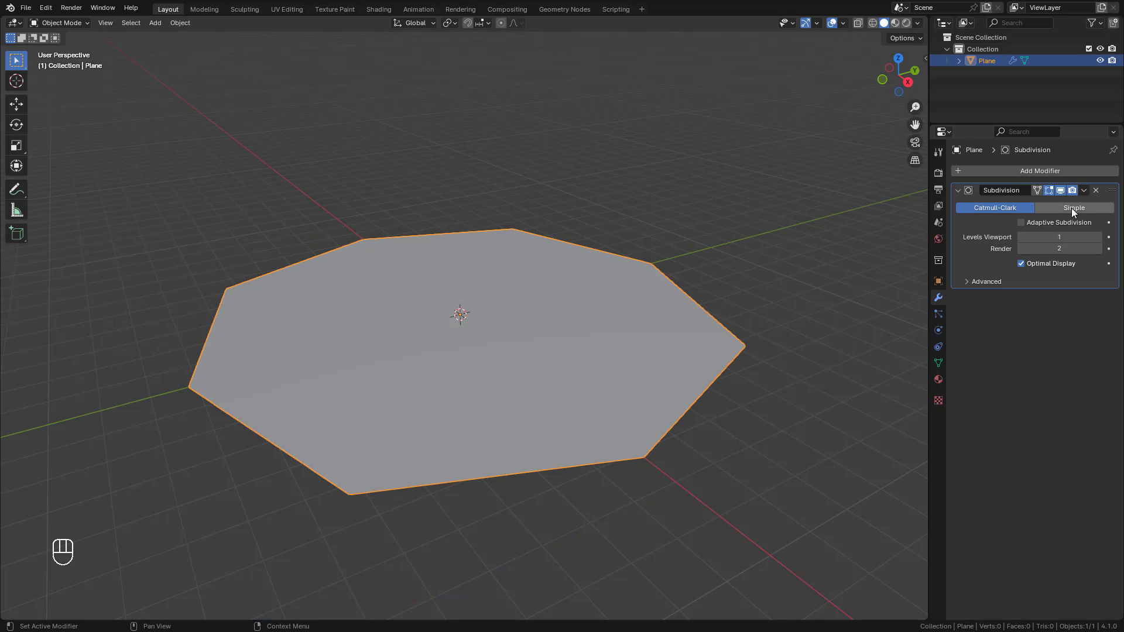
Make the plane's Subdivision modifier Simple with Adaptive Subdivision enabled
{"action": "left_click", "coordinate": [1075, 212]}
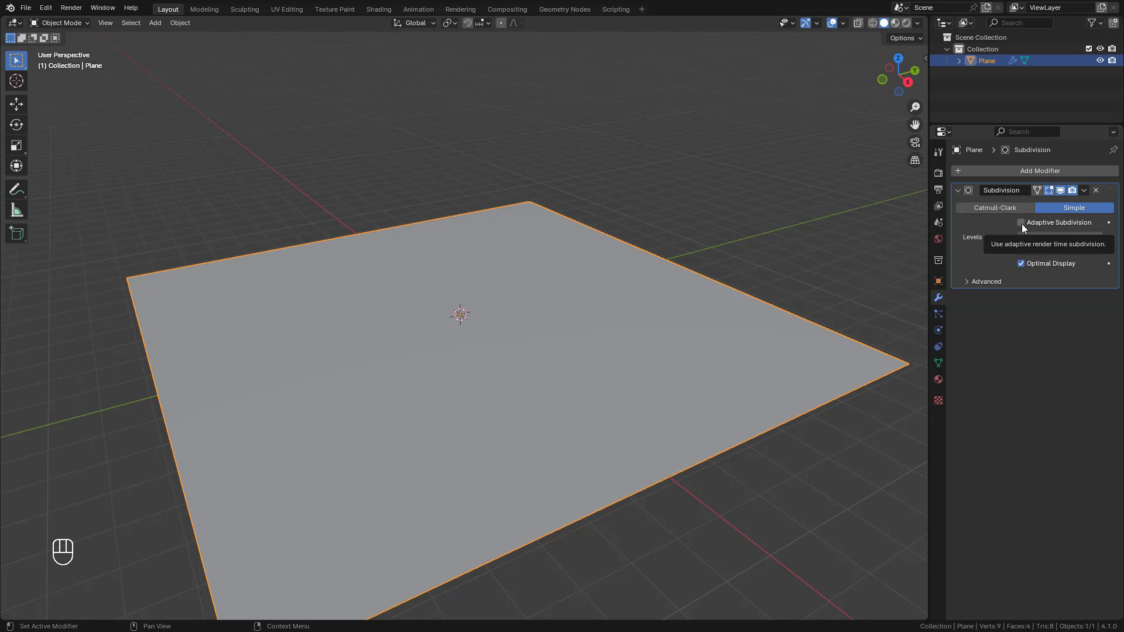
{"action": "left_click", "coordinate": [1025, 229]}
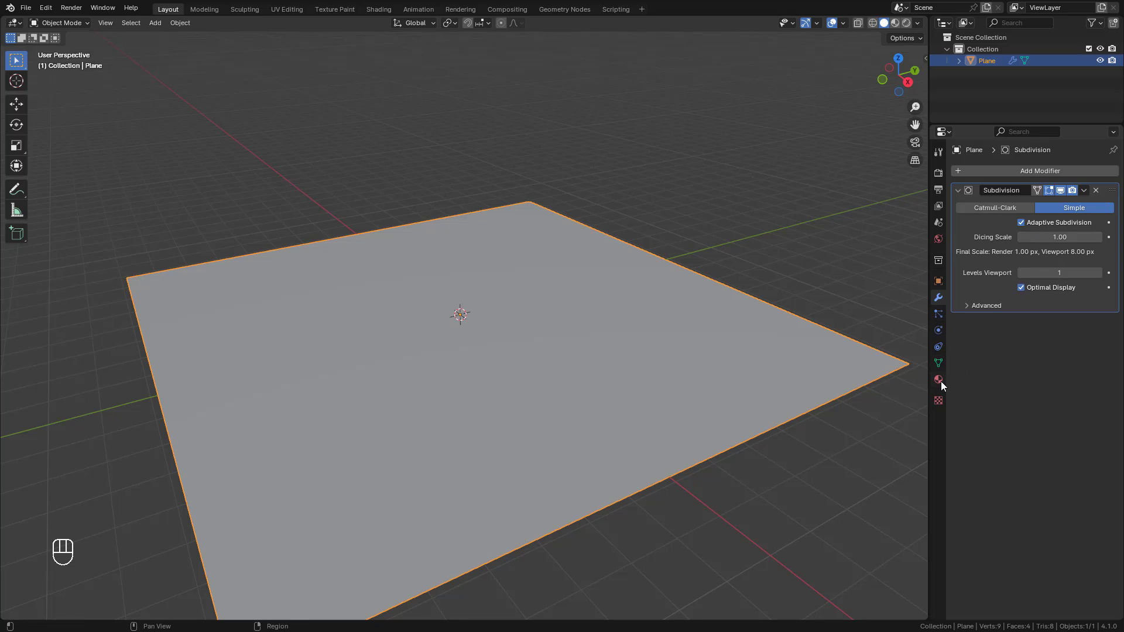
Create a new material on the plane with Surface Displacement set to Displacement and Bump
{"action": "left_click", "coordinate": [943, 386]}
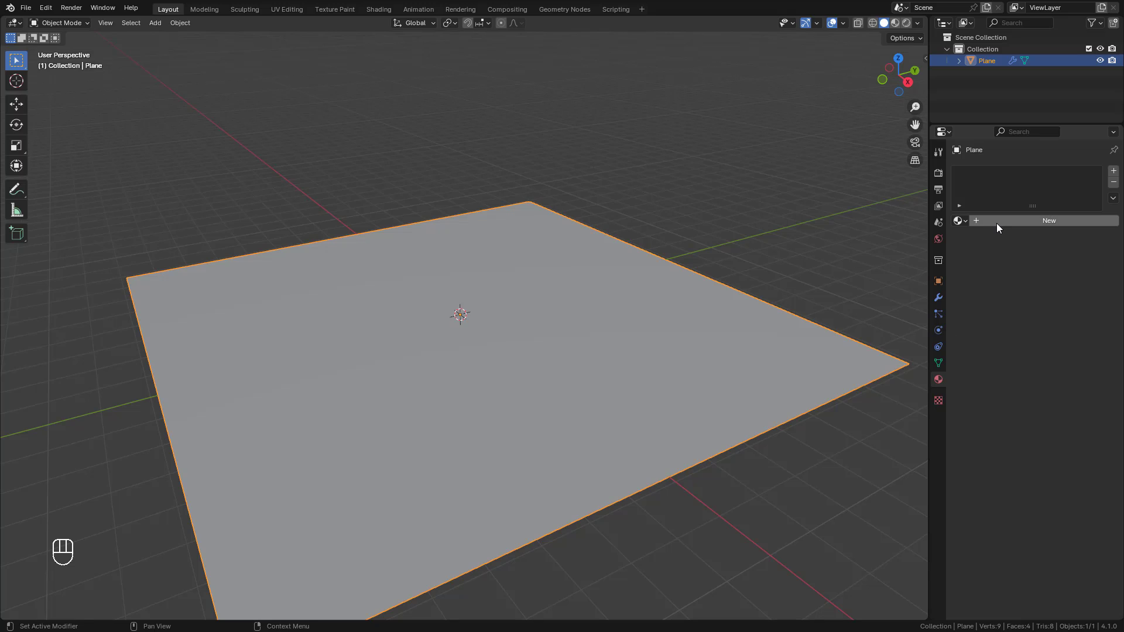
{"action": "left_click", "coordinate": [1004, 226]}
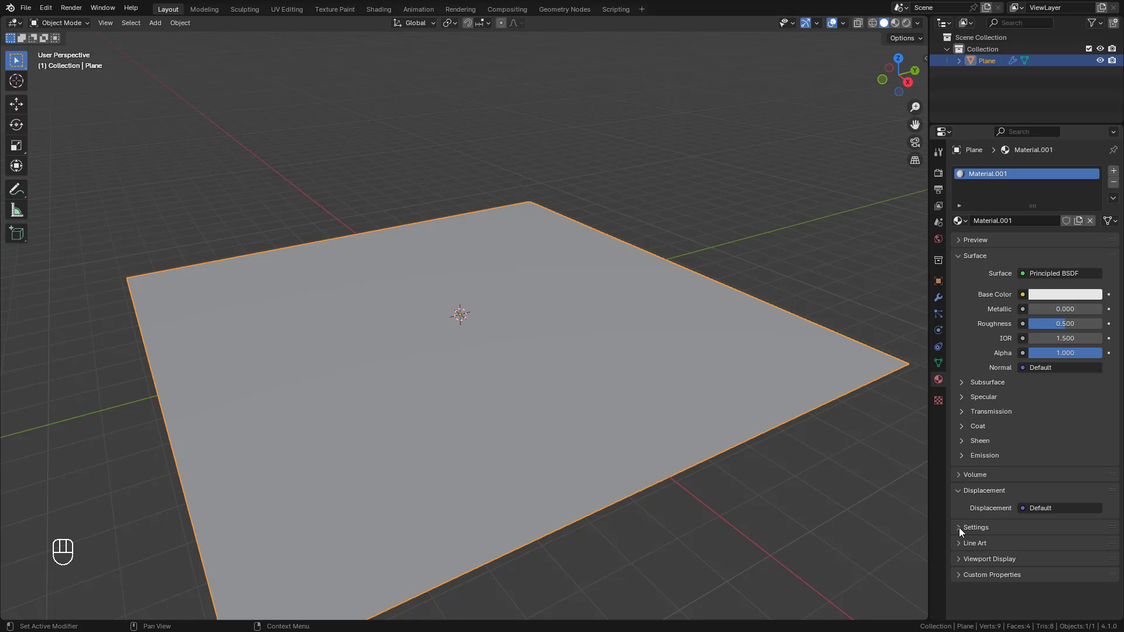
{"action": "left_click", "coordinate": [962, 532]}
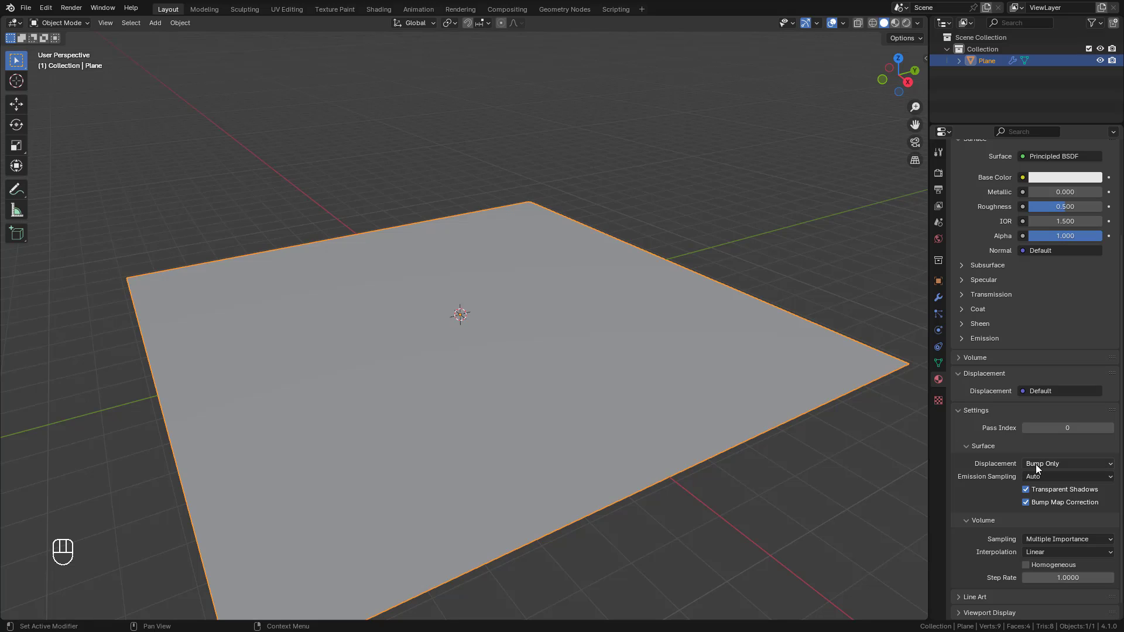
{"action": "left_click_drag", "start_coordinate": [1042, 467], "coordinate": [1042, 504]}
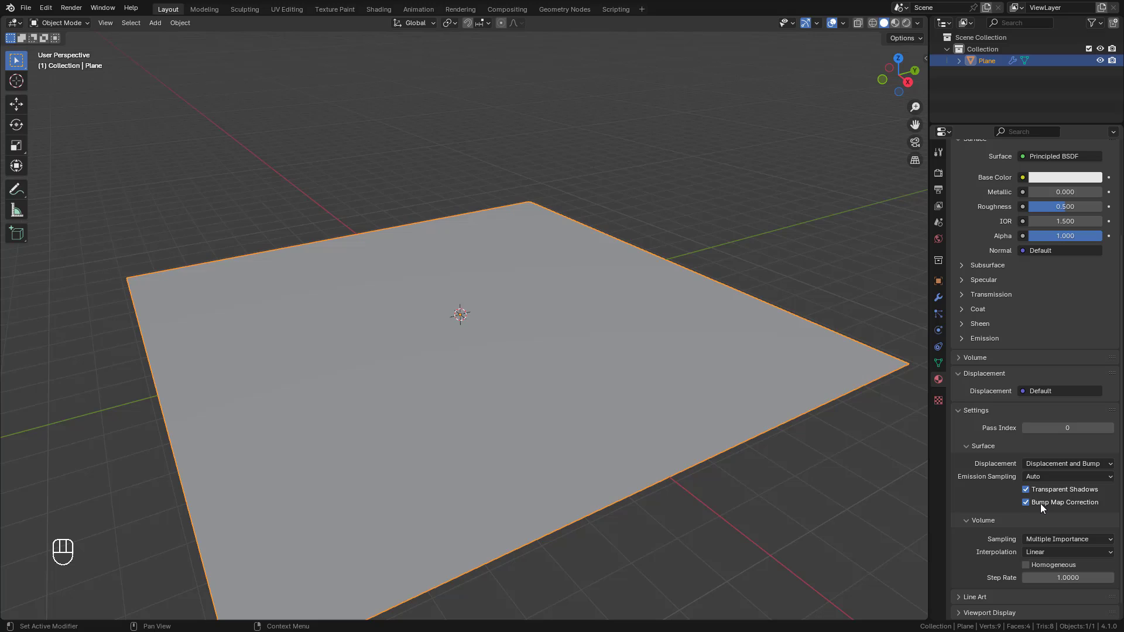
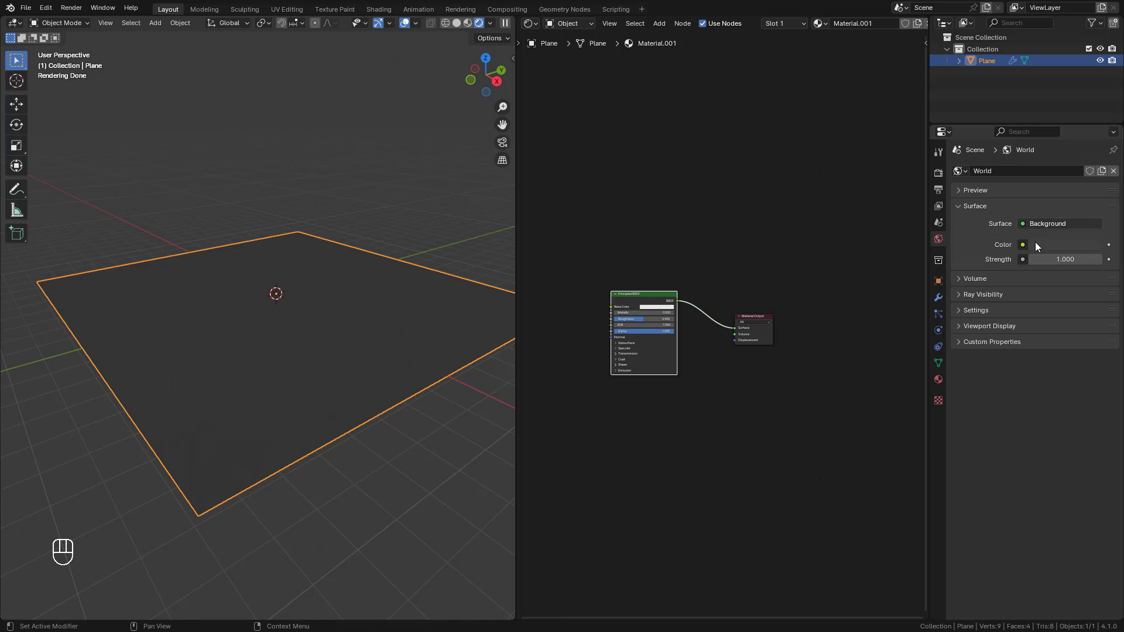
Drive the World colour with a Nishita Sky Texture to light the rendered preview
{"action": "left_click_drag", "start_coordinate": [1027, 248], "coordinate": [757, 378]}
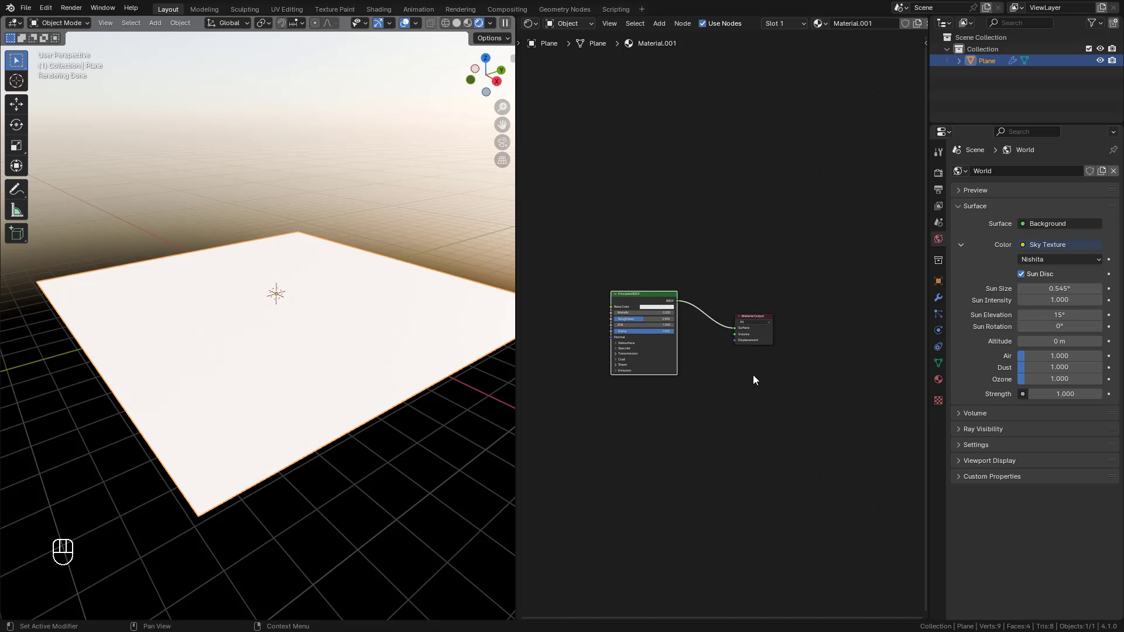
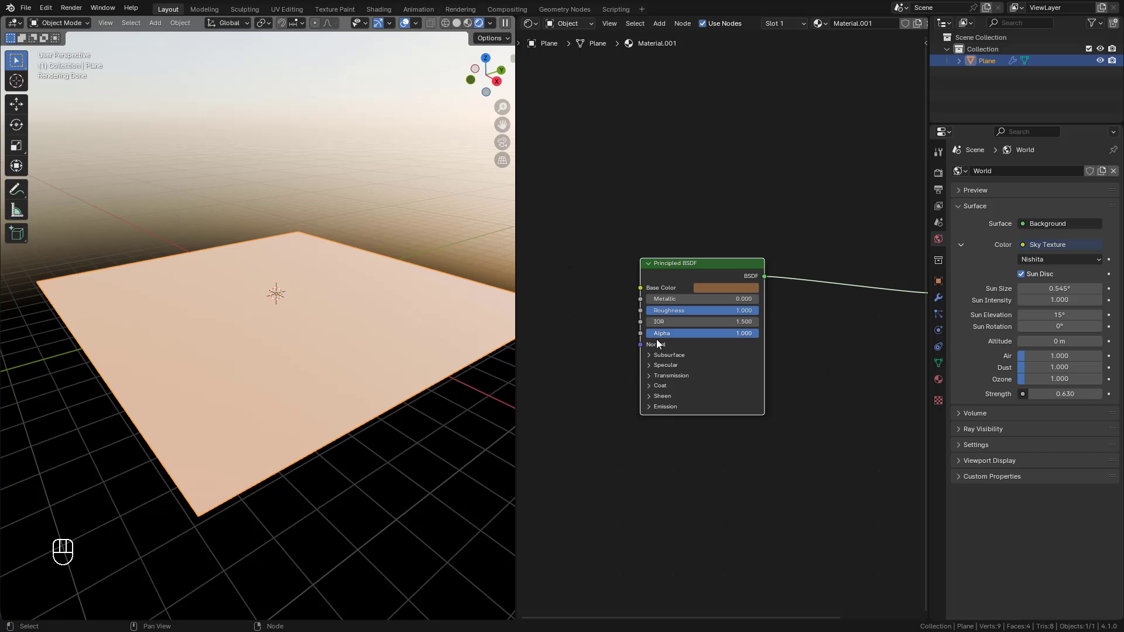
Give the Principled BSDF a darker tan base colour, roughness 1.0 and specular IOR level 0
{"action": "left_click", "coordinate": [651, 367]}
{"action": "left_click", "coordinate": [720, 394]}
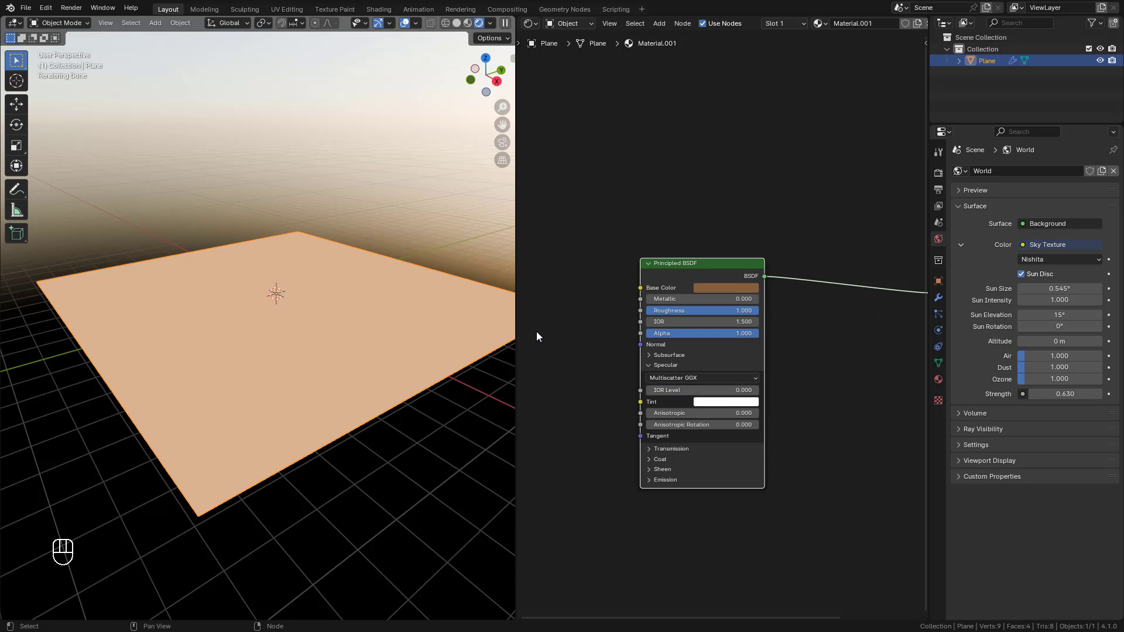
{"action": "left_click_drag", "start_coordinate": [642, 289], "coordinate": [600, 188]}
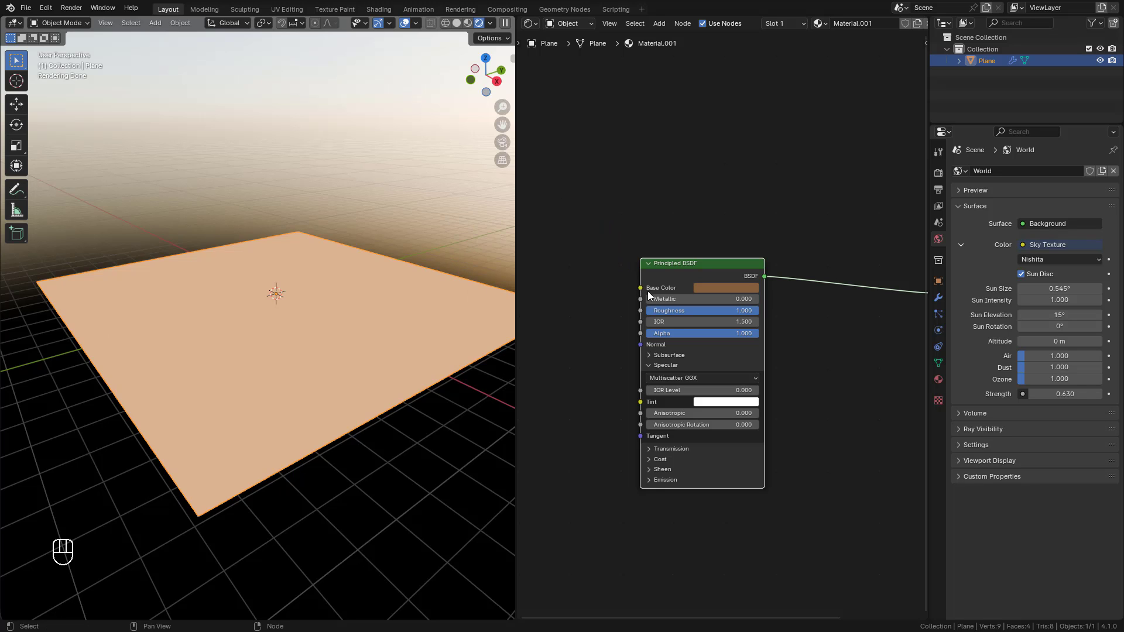
{"action": "left_click", "coordinate": [802, 261]}
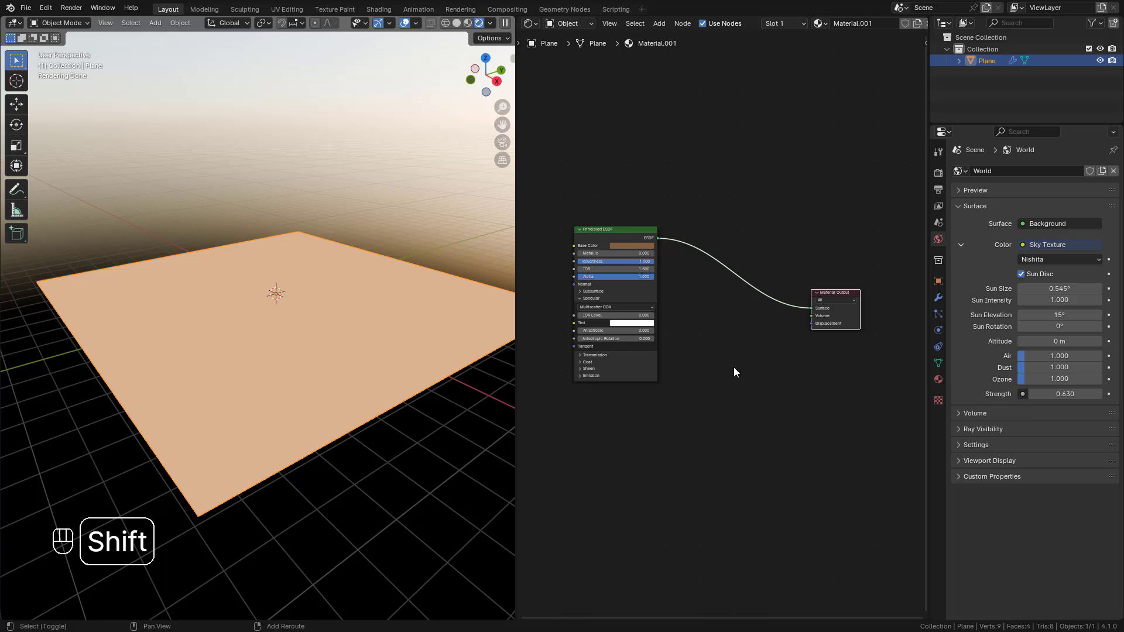
Add Noise Texture and Displacement nodes, feeding noise Fac into Height and Displacement into the Material Output
{"action": "key", "text": "shift+a"}
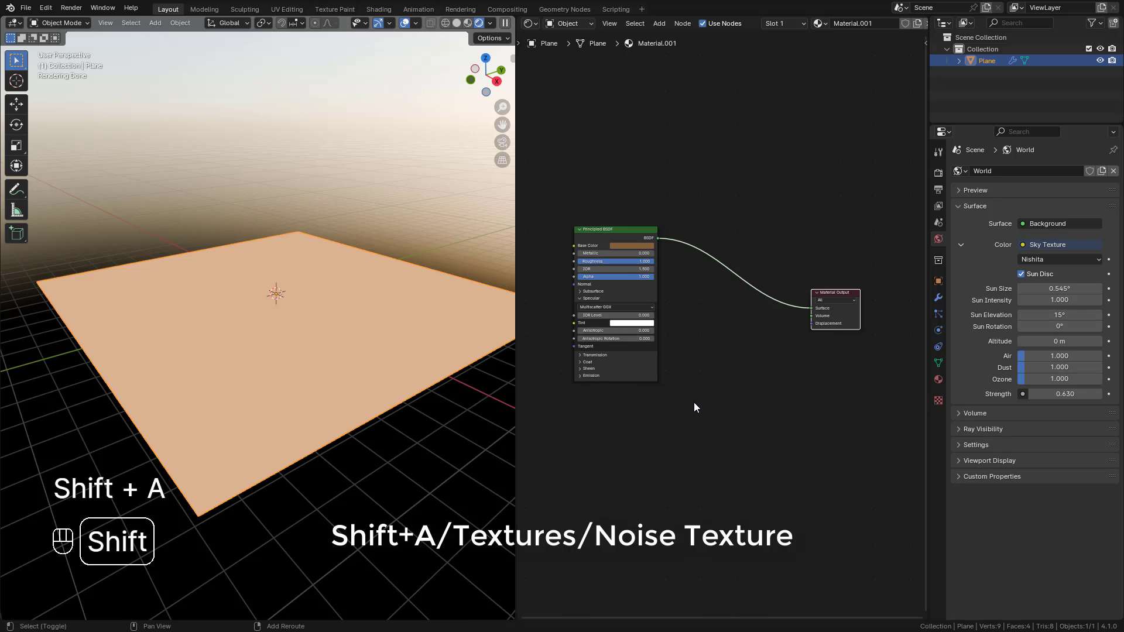
{"action": "key", "text": "shift+a"}
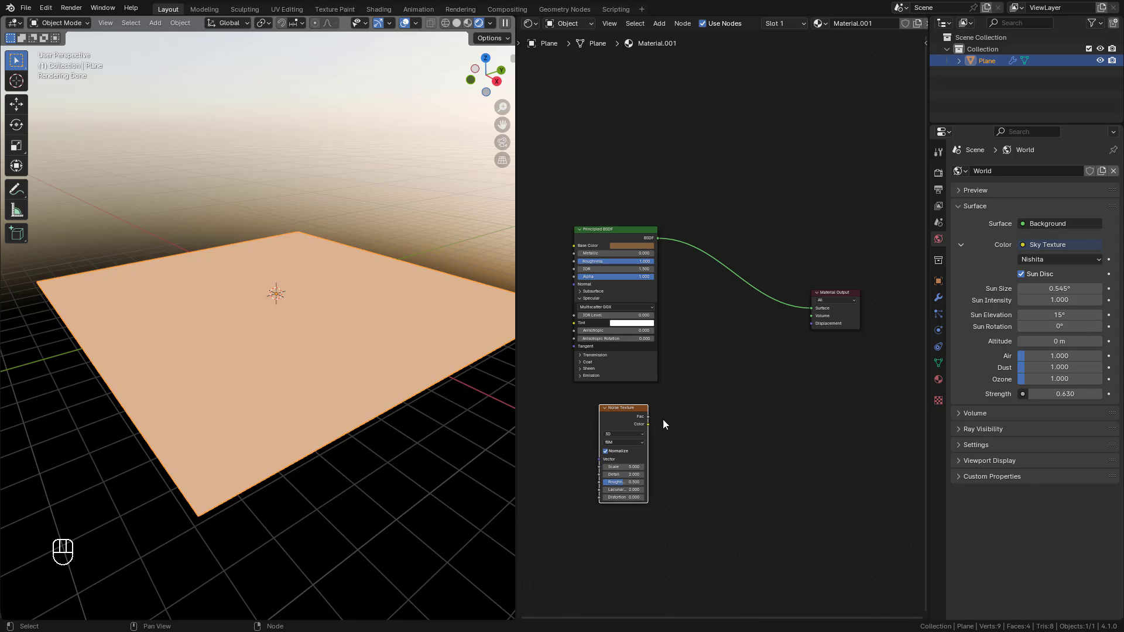
{"action": "key", "text": "shift+a"}
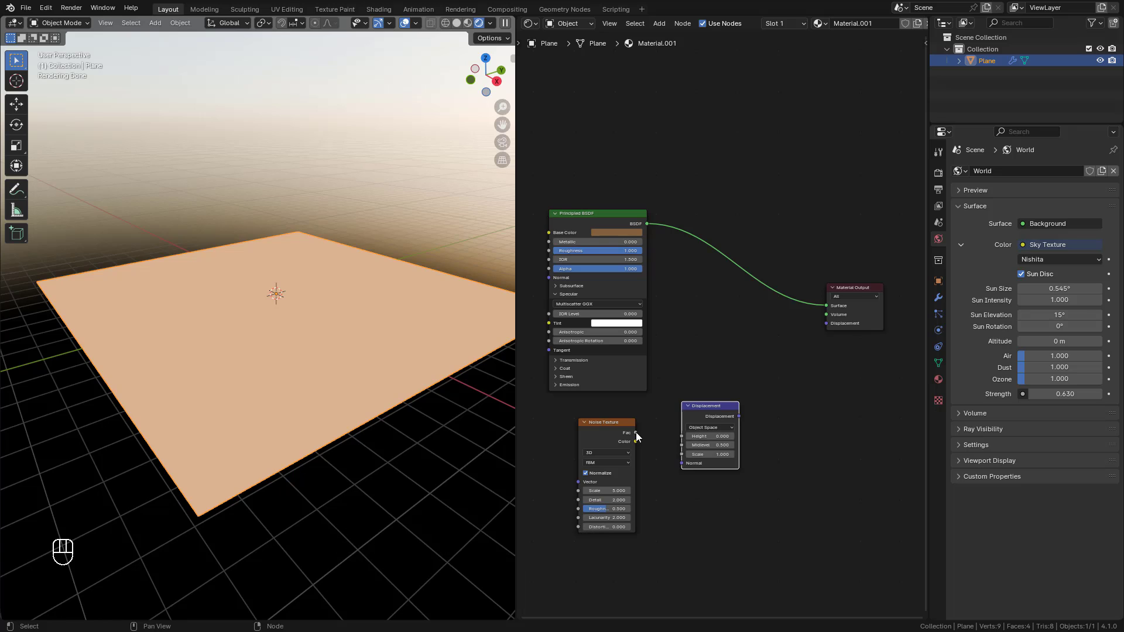
{"action": "left_click_drag", "start_coordinate": [646, 433], "coordinate": [704, 438]}
{"action": "left_click_drag", "start_coordinate": [742, 419], "coordinate": [827, 333]}
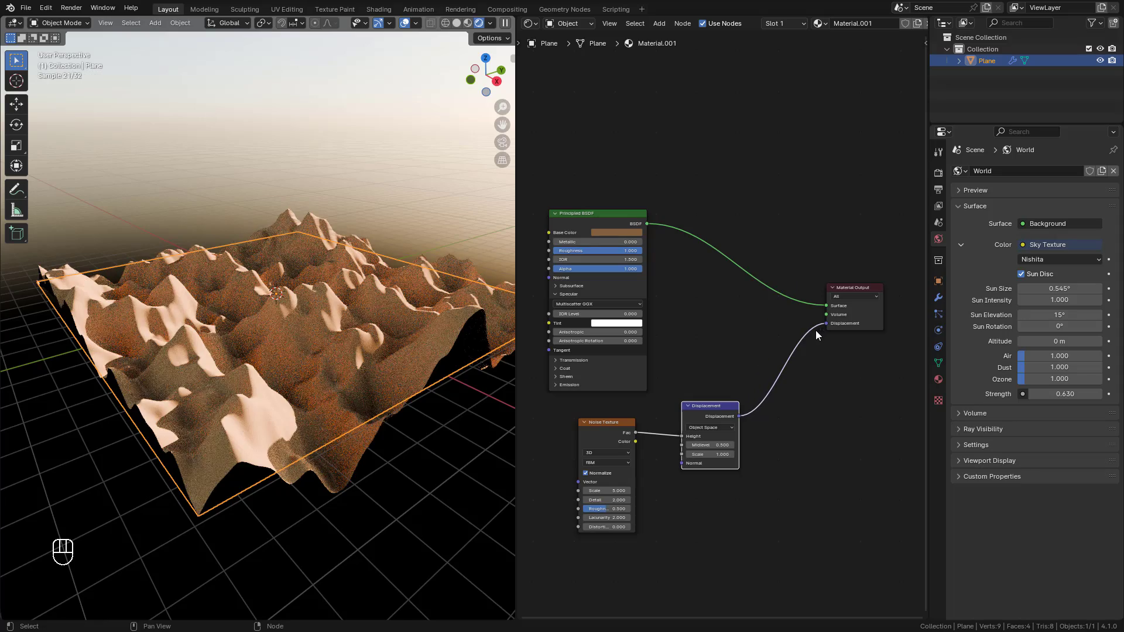
{"action": "middle_click", "coordinate": [410, 163]}
{"action": "middle_click", "coordinate": [404, 161]}
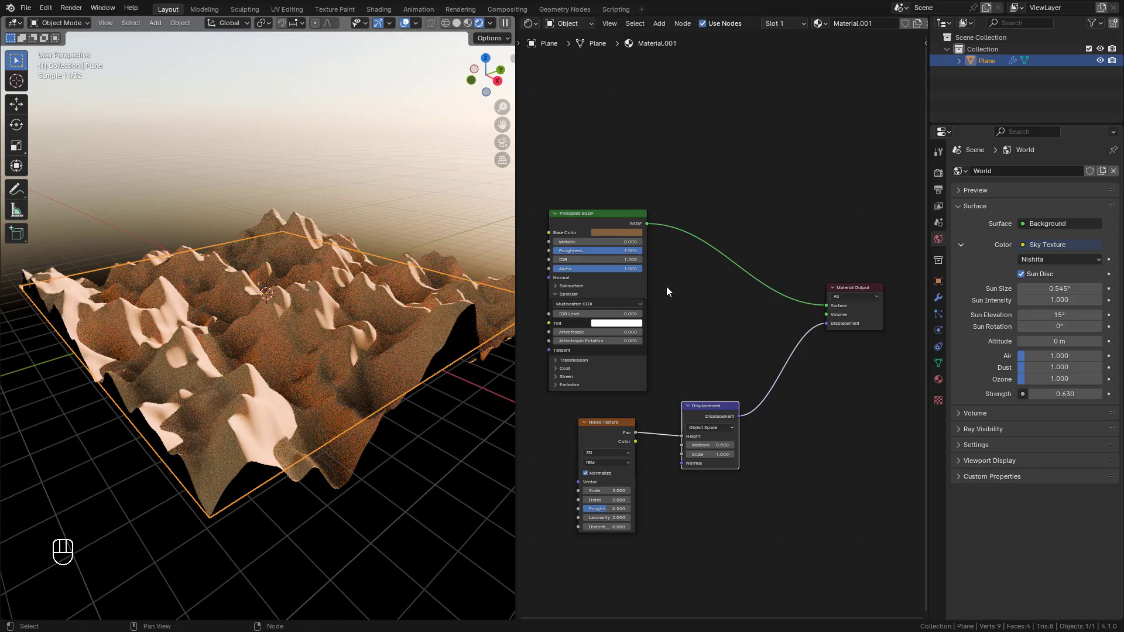
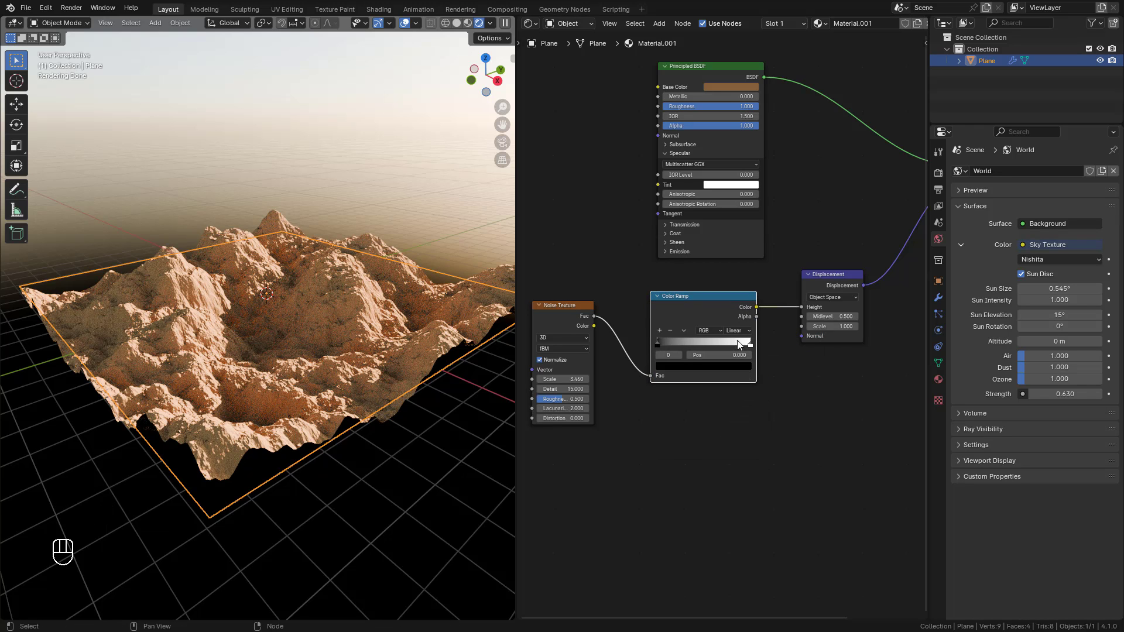
Reshape the height Color Ramp, moving its black stop up to flatten the valleys between peaks
{"action": "middle_click", "coordinate": [679, 342]}
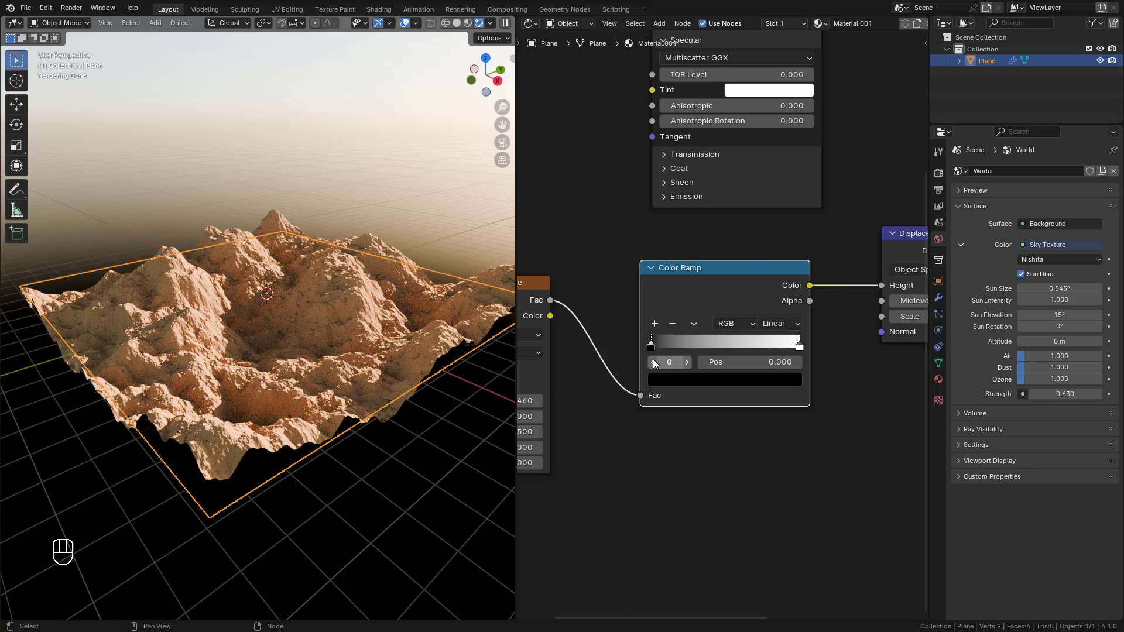
{"action": "left_click", "coordinate": [653, 348]}
{"action": "left_click_drag", "start_coordinate": [657, 347], "coordinate": [718, 346]}
{"action": "left_click_drag", "start_coordinate": [719, 346], "coordinate": [722, 349]}
{"action": "double_click", "coordinate": [722, 349]}
{"action": "left_click", "coordinate": [721, 383]}
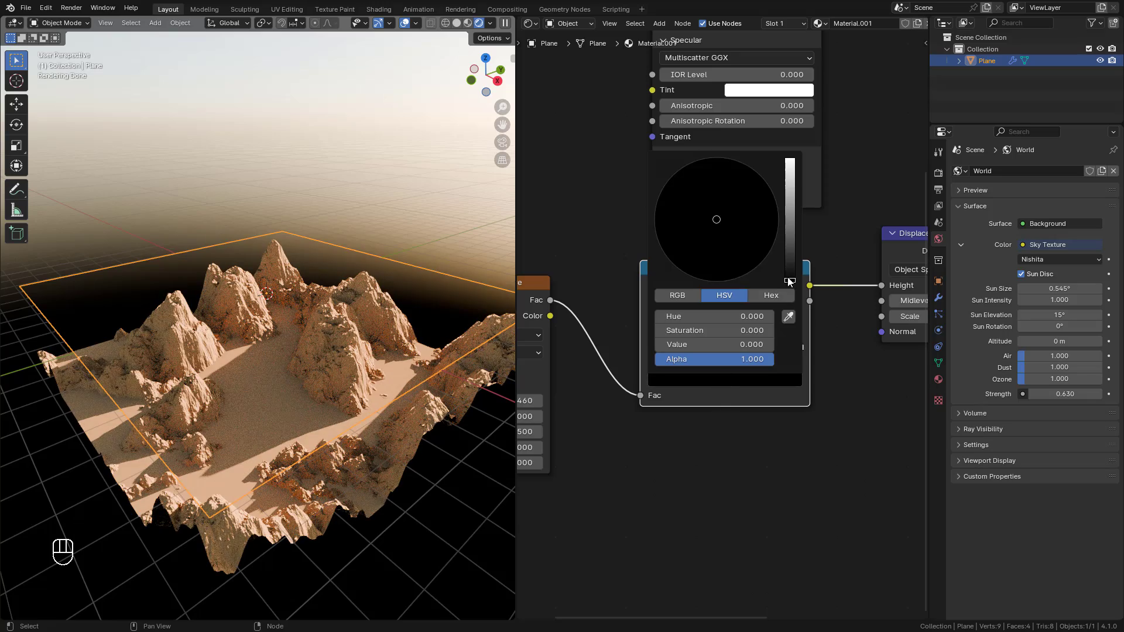
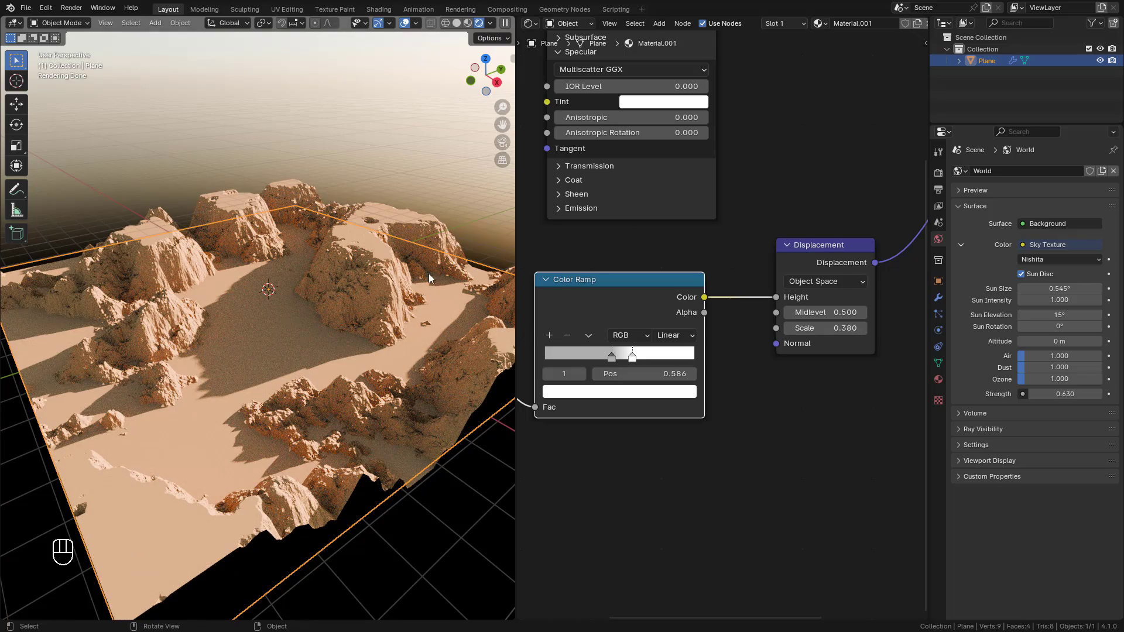
Add a third stop to the height Color Ramp and shift it to about 0.73
{"action": "left_click", "coordinate": [420, 269]}
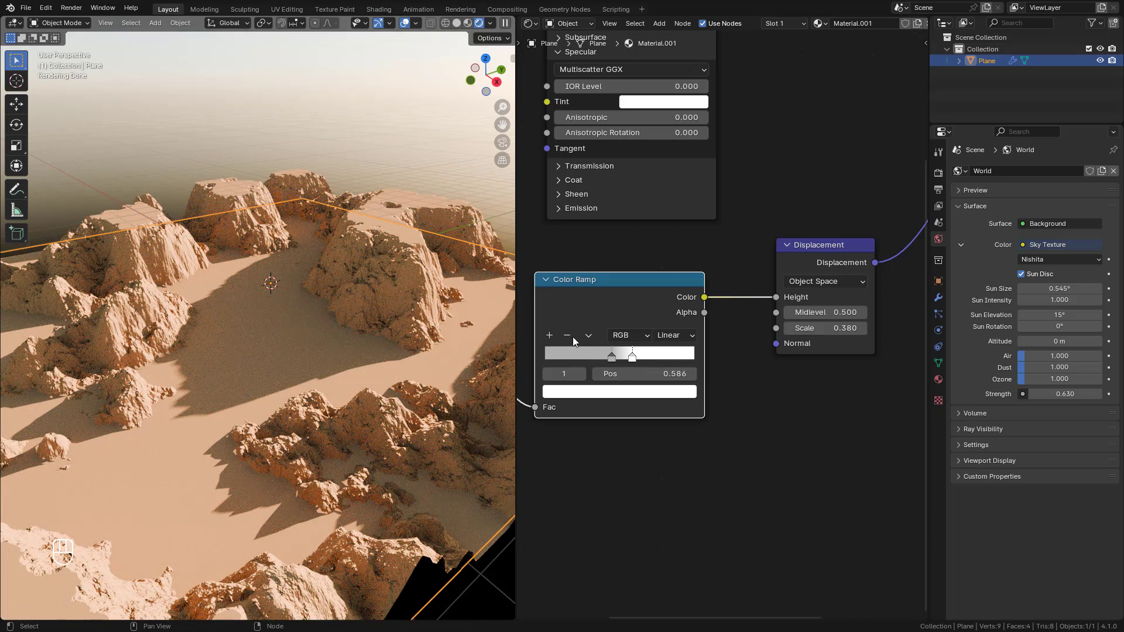
{"action": "left_click", "coordinate": [549, 336]}
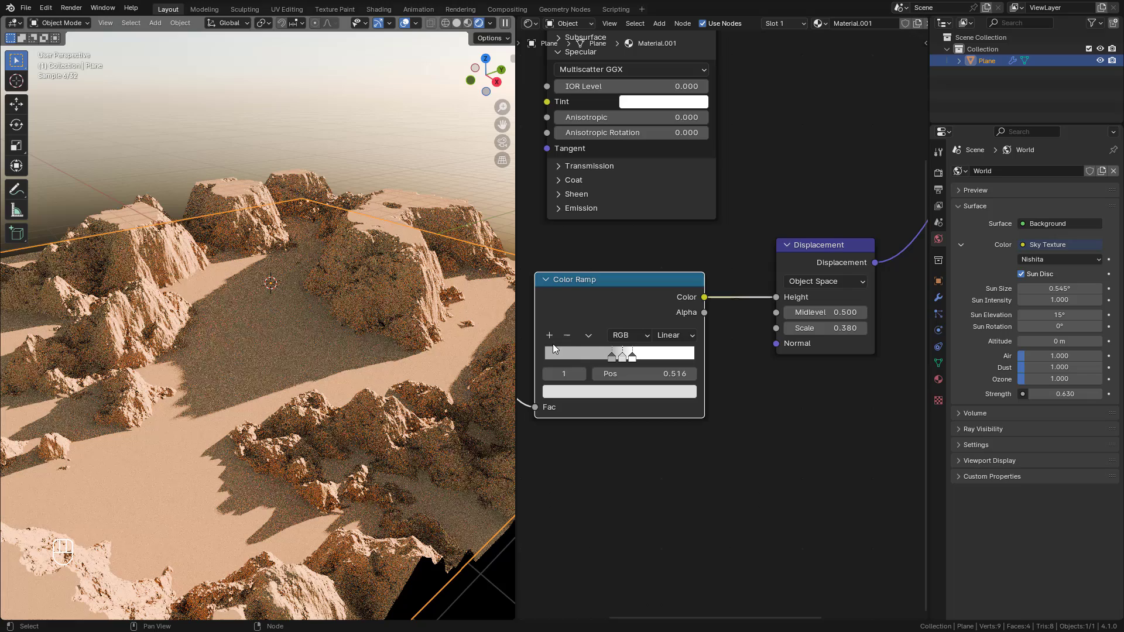
{"action": "left_click_drag", "start_coordinate": [625, 360], "coordinate": [650, 361]}
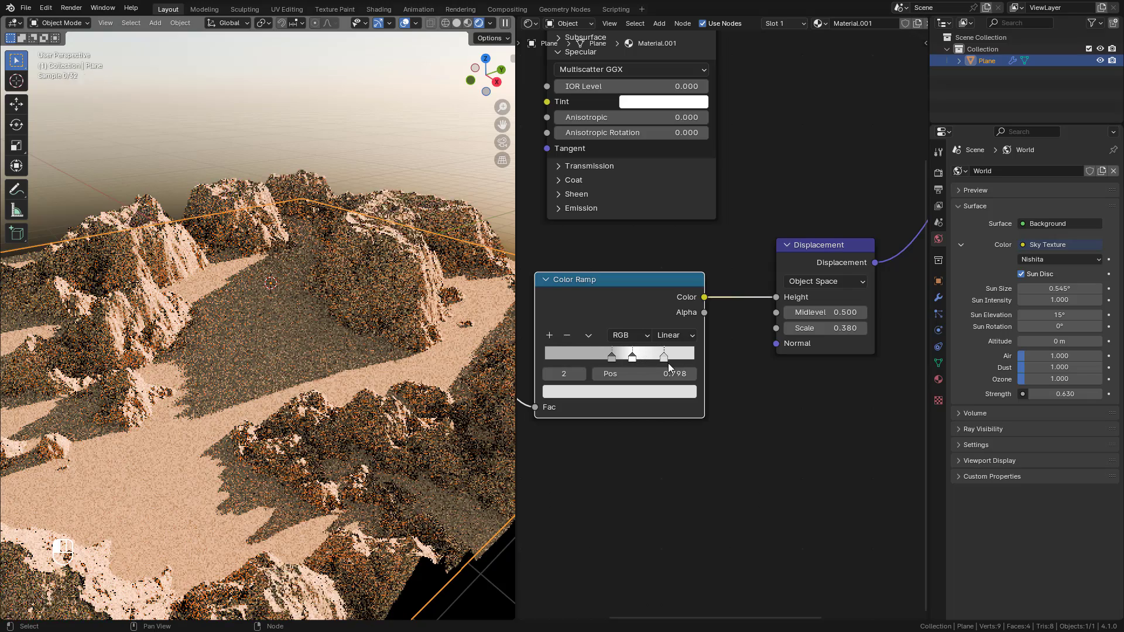
{"action": "left_click_drag", "start_coordinate": [694, 364], "coordinate": [665, 364]}
{"action": "double_click", "coordinate": [658, 363]}
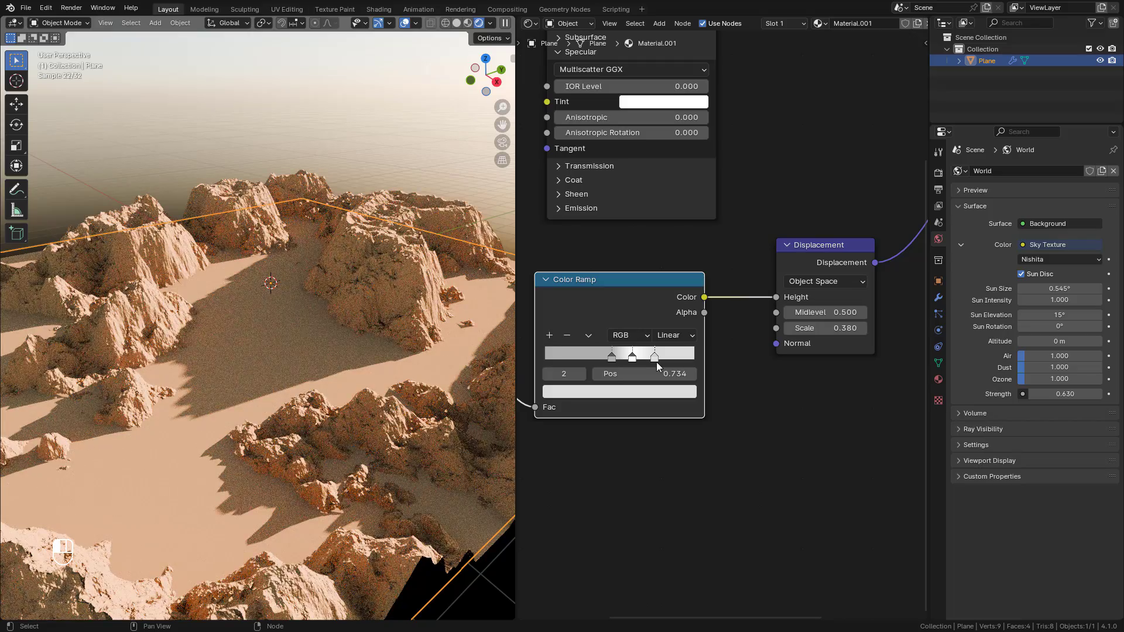
{"action": "left_click", "coordinate": [663, 362]}
{"action": "double_click", "coordinate": [699, 363]}
{"action": "middle_click", "coordinate": [693, 362]}
{"action": "middle_click", "coordinate": [679, 362]}
Slide the last ramp stop to position 0.984 and make it white, forming sheer cliffs
{"action": "left_click_drag", "start_coordinate": [409, 310], "coordinate": [371, 314]}
{"action": "middle_click", "coordinate": [372, 315]}
{"action": "left_click", "coordinate": [372, 314]}
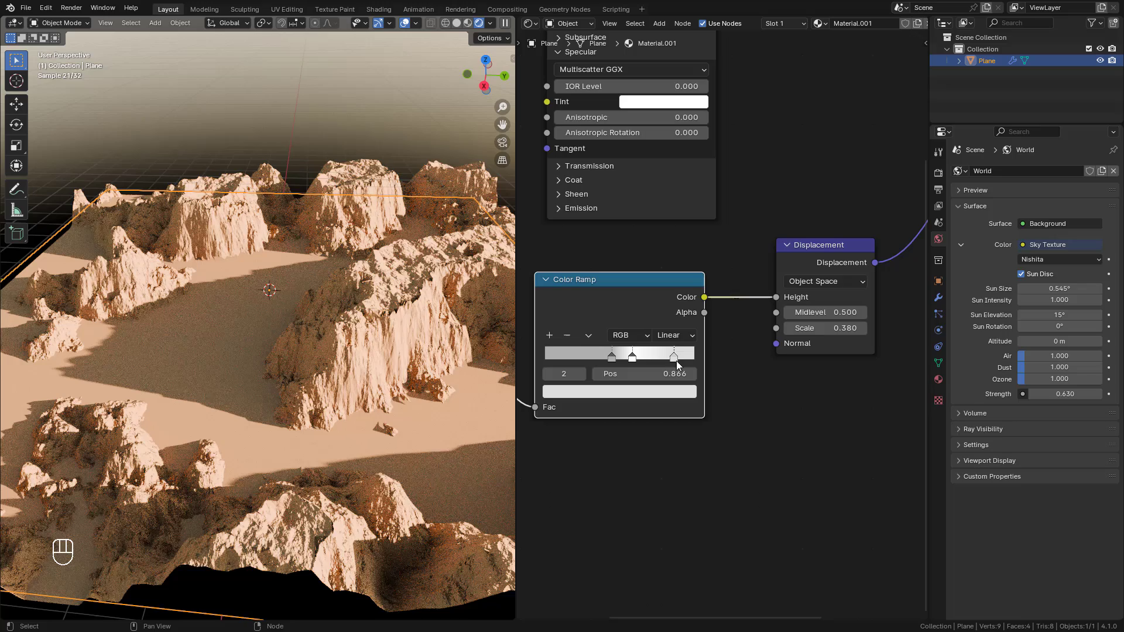
{"action": "left_click_drag", "start_coordinate": [671, 359], "coordinate": [678, 389]}
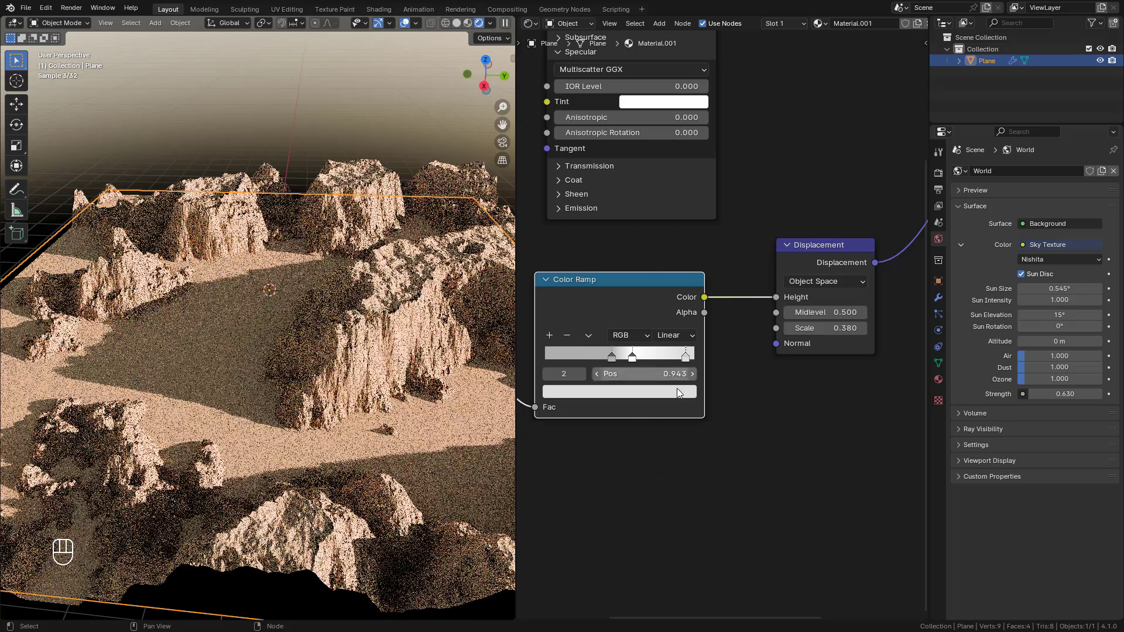
{"action": "left_click", "coordinate": [674, 395]}
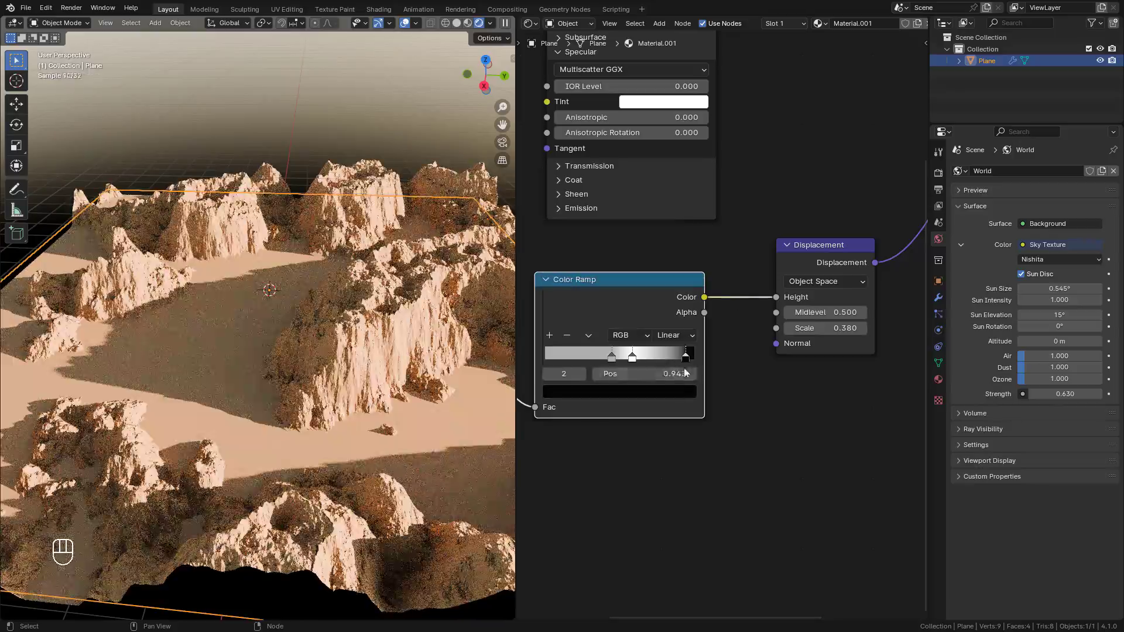
{"action": "left_click_drag", "start_coordinate": [682, 360], "coordinate": [695, 361]}
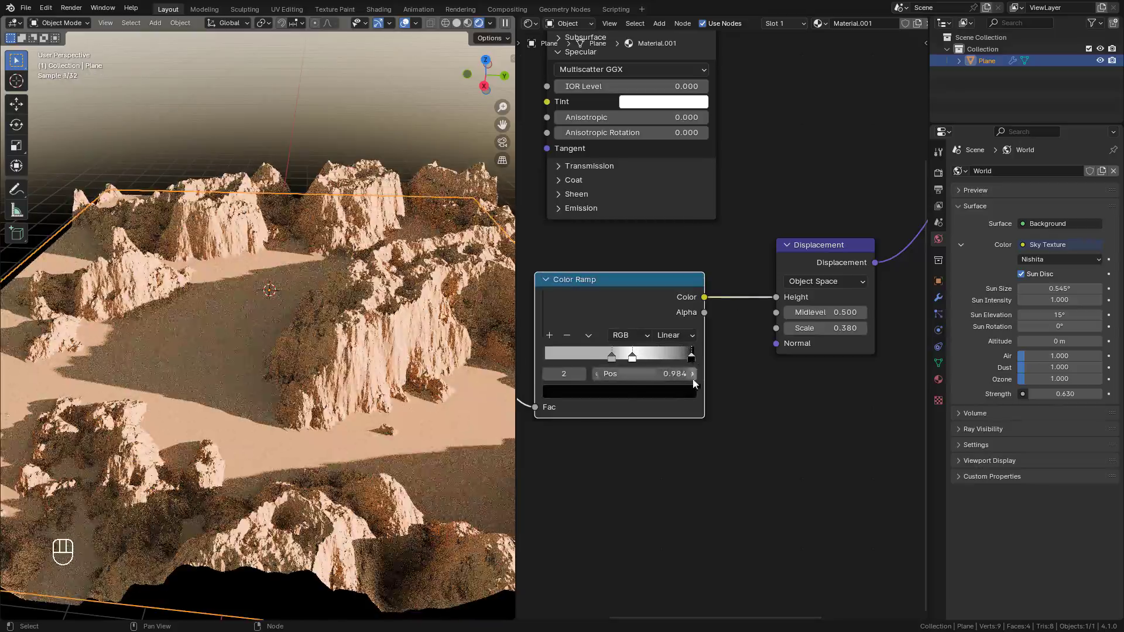
{"action": "left_click", "coordinate": [682, 393]}
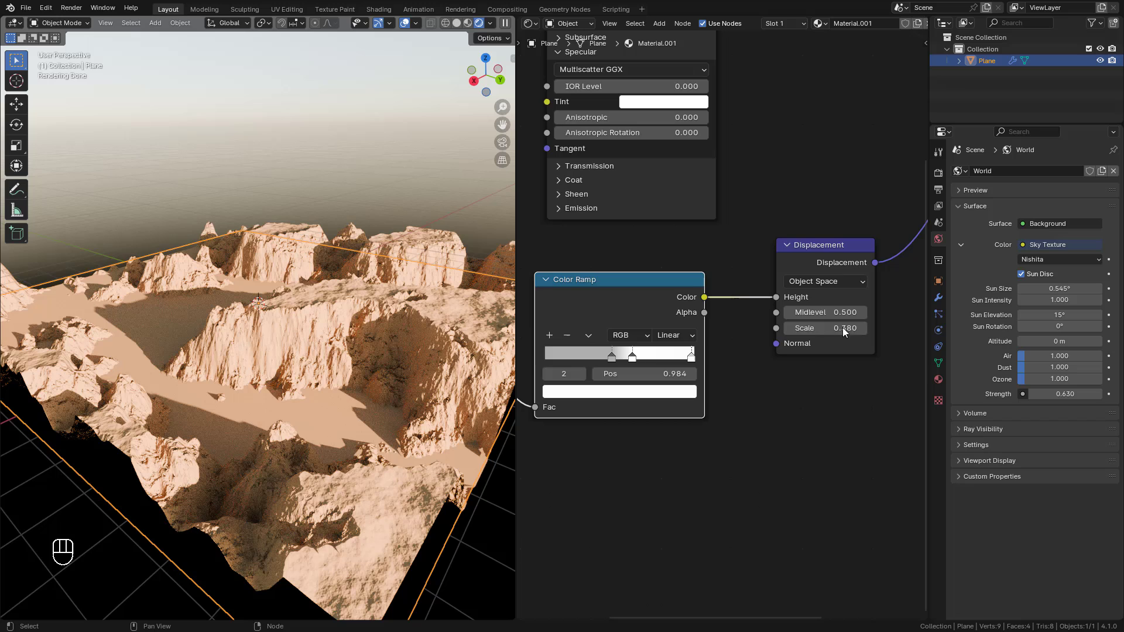
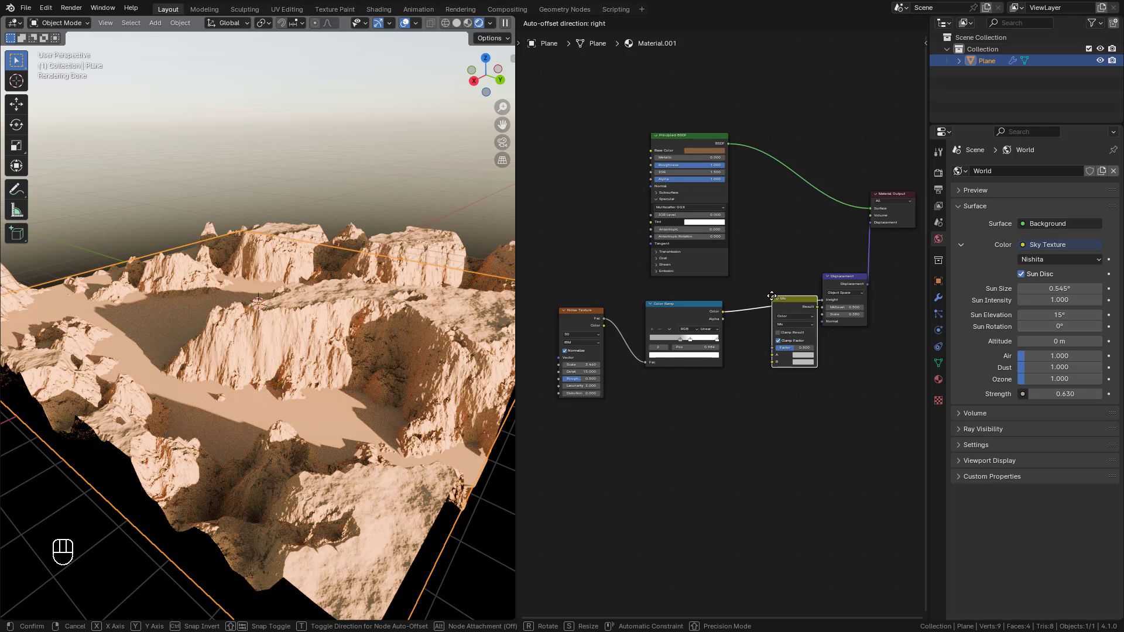
Insert a Mix node before Displacement and feed a duplicated Noise Texture and Color Ramp into its B input
{"action": "key", "text": "x"}
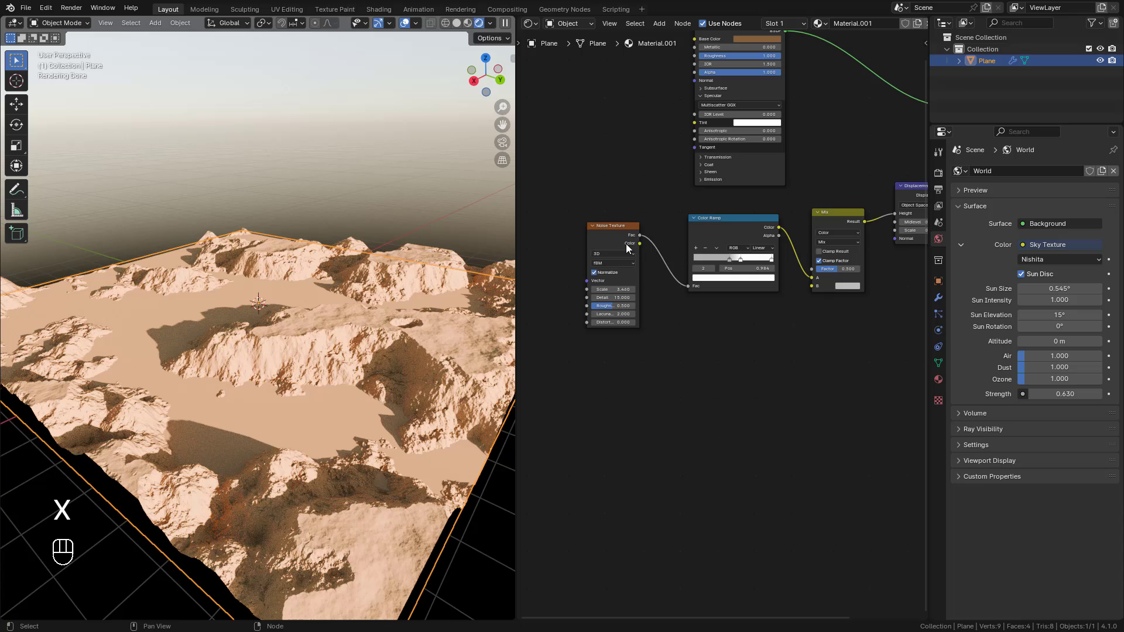
{"action": "left_click", "coordinate": [623, 238]}
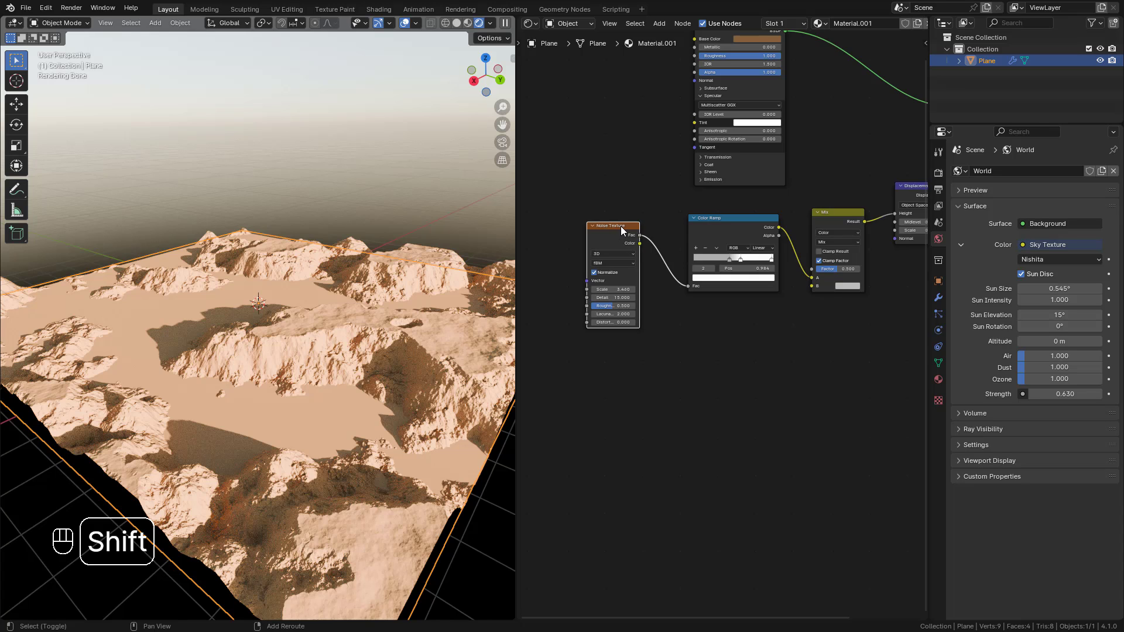
{"action": "key", "text": "shift+d"}
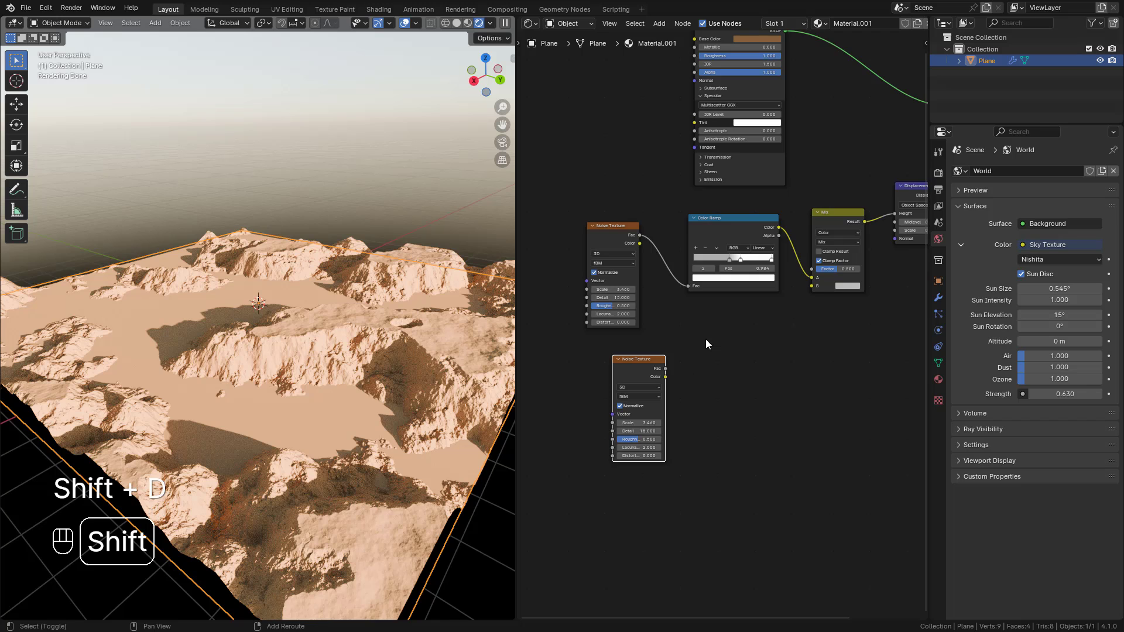
{"action": "key", "text": "shift+a"}
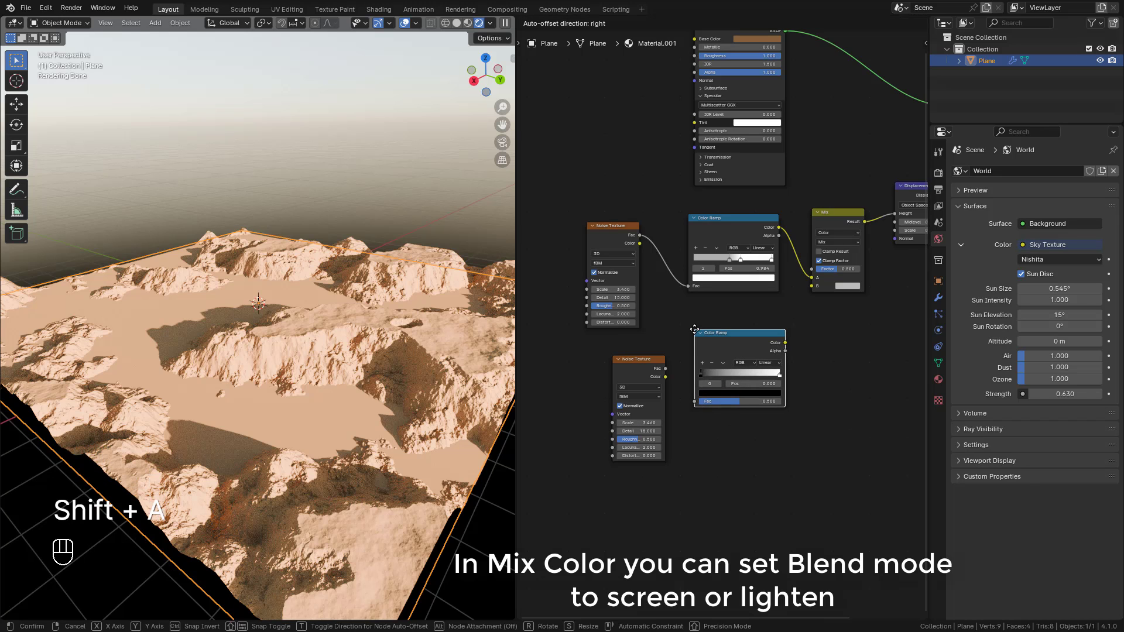
{"action": "left_click_drag", "start_coordinate": [669, 371], "coordinate": [704, 401]}
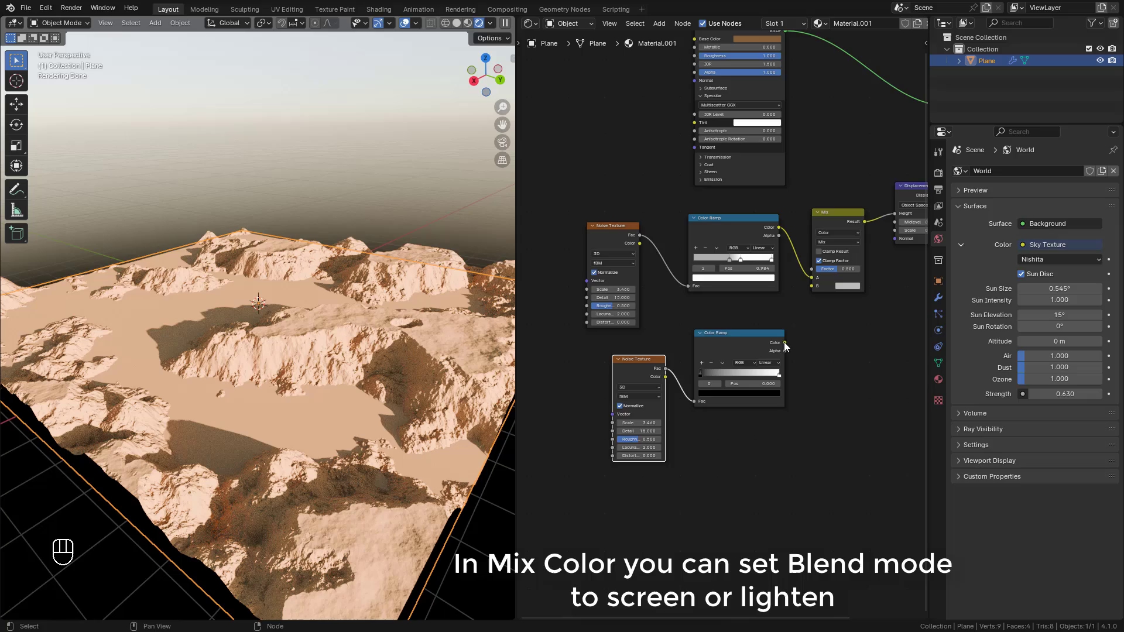
{"action": "left_click_drag", "start_coordinate": [795, 342], "coordinate": [813, 297]}
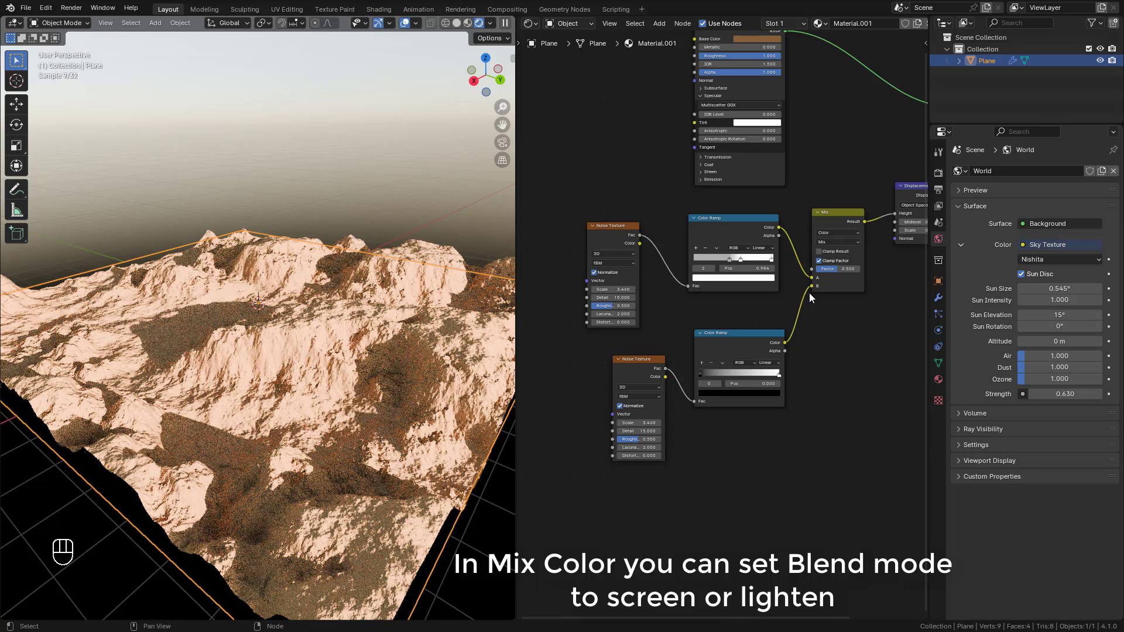
Slide the second Color Ramp's dark stop to about 0.600
{"action": "left_click", "coordinate": [718, 386]}
{"action": "left_click_drag", "start_coordinate": [716, 378], "coordinate": [752, 378]}
{"action": "left_click_drag", "start_coordinate": [752, 378], "coordinate": [817, 386]}
{"action": "double_click", "coordinate": [817, 386]}
{"action": "middle_click", "coordinate": [815, 386]}
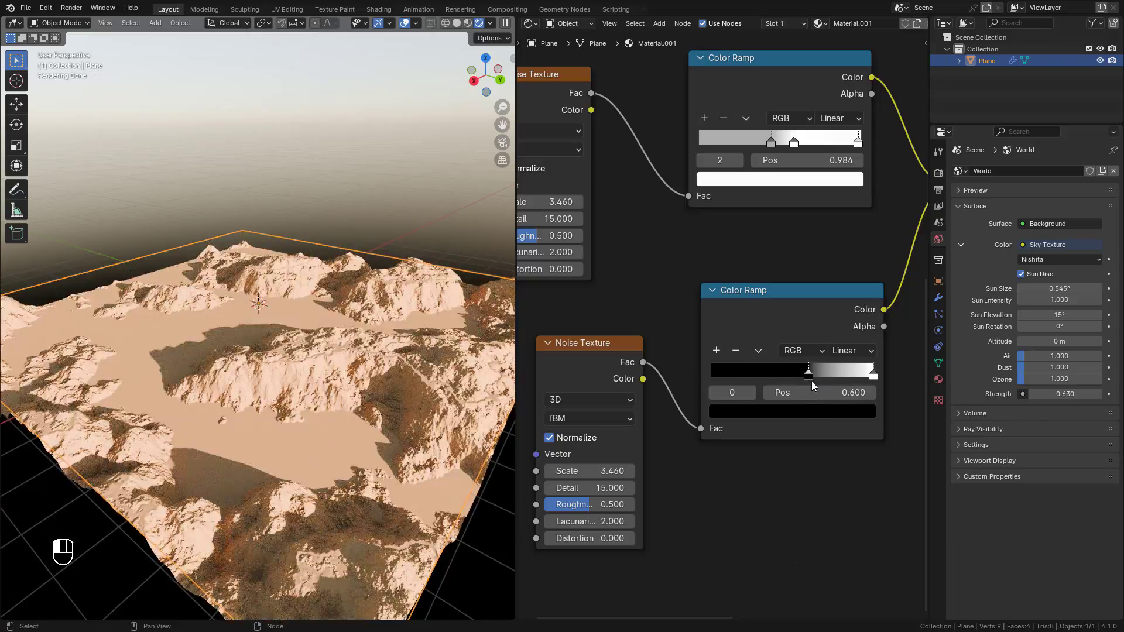
{"action": "left_click_drag", "start_coordinate": [808, 386], "coordinate": [817, 389]}
{"action": "left_click", "coordinate": [817, 389]}
{"action": "middle_click", "coordinate": [816, 389]}
Move the second ramp's black stop to 0.300 and darken its colour to mottle the rock
{"action": "left_click_drag", "start_coordinate": [872, 380], "coordinate": [816, 376]}
{"action": "left_click_drag", "start_coordinate": [815, 376], "coordinate": [776, 378]}
{"action": "left_click_drag", "start_coordinate": [776, 378], "coordinate": [722, 376]}
{"action": "left_click_drag", "start_coordinate": [723, 377], "coordinate": [703, 373]}
{"action": "middle_click", "coordinate": [703, 374]}
{"action": "left_click_drag", "start_coordinate": [697, 374], "coordinate": [718, 373]}
{"action": "left_click_drag", "start_coordinate": [716, 378], "coordinate": [751, 379]}
{"action": "left_click_drag", "start_coordinate": [751, 379], "coordinate": [764, 381]}
{"action": "left_click", "coordinate": [765, 381]}
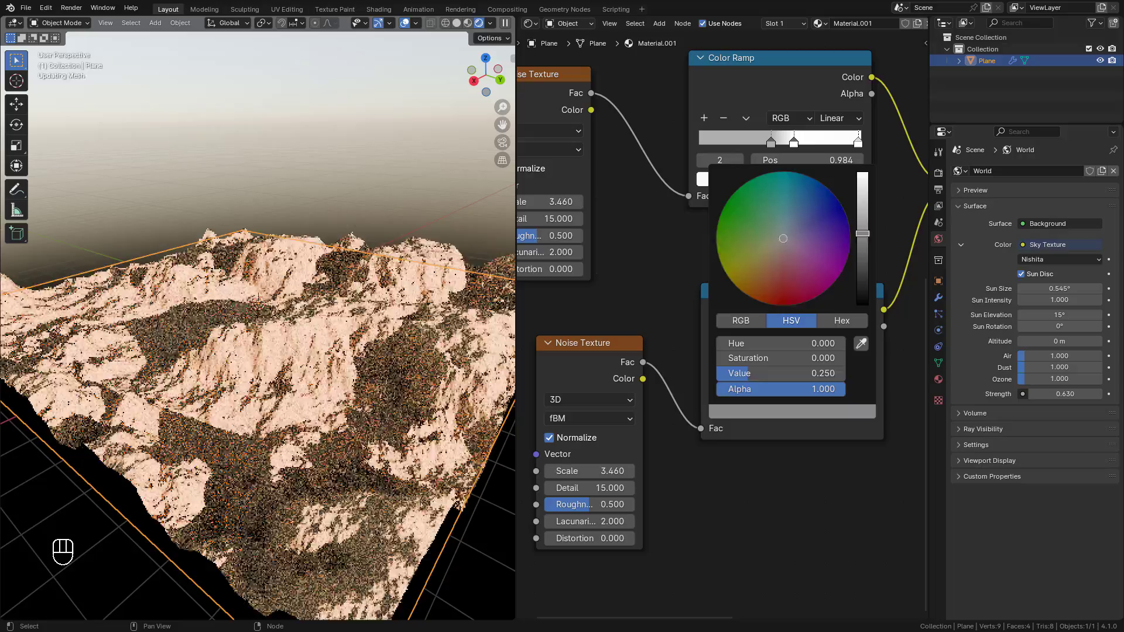
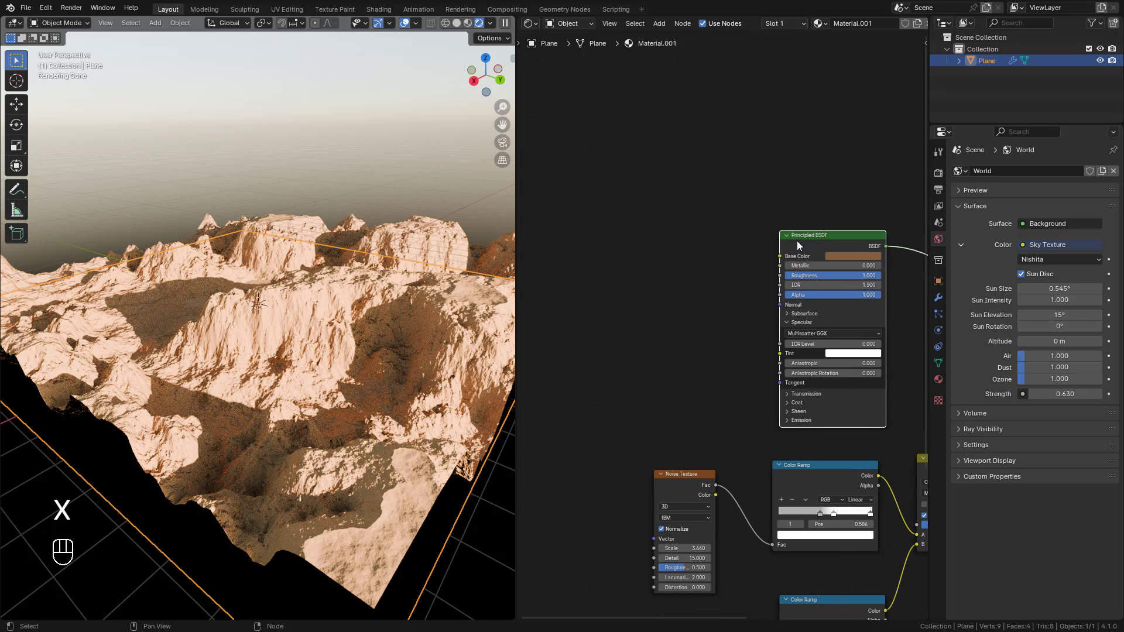
Add Texture Coordinate, Mapping and Image Texture nodes loading Rock028_4K_Color.png into the base colour via a Mix node
{"action": "key", "text": "ctrl+i"}
{"action": "left_click_drag", "start_coordinate": [683, 267], "coordinate": [655, 270]}
{"action": "left_click", "coordinate": [667, 279]}
{"action": "left_click_drag", "start_coordinate": [582, 262], "coordinate": [628, 289]}
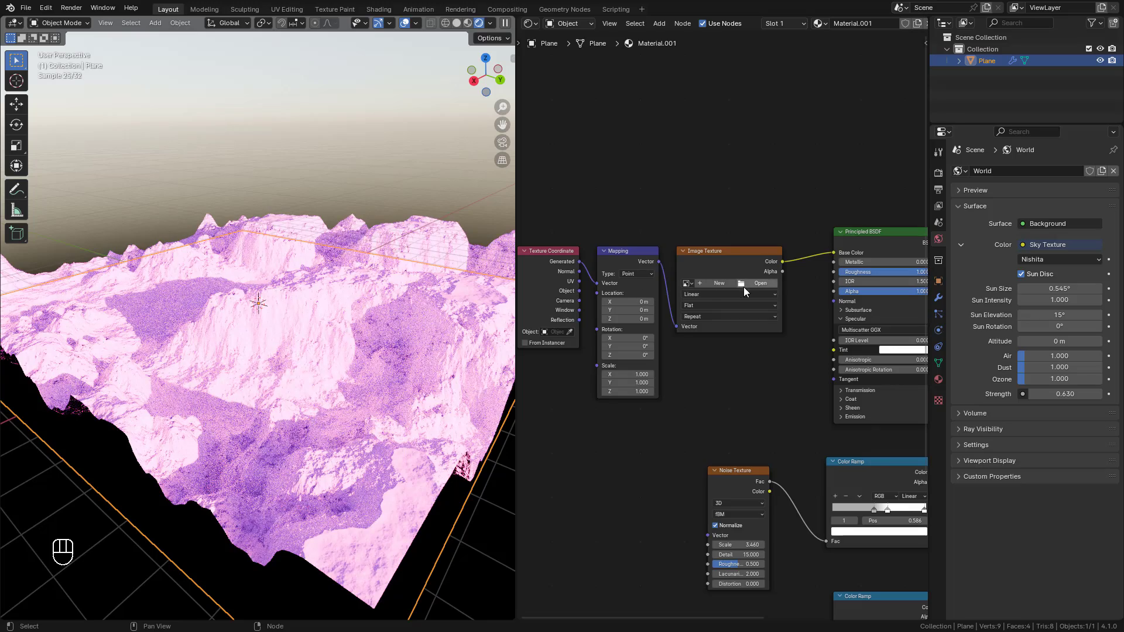
{"action": "left_click_drag", "start_coordinate": [757, 285], "coordinate": [505, 227]}
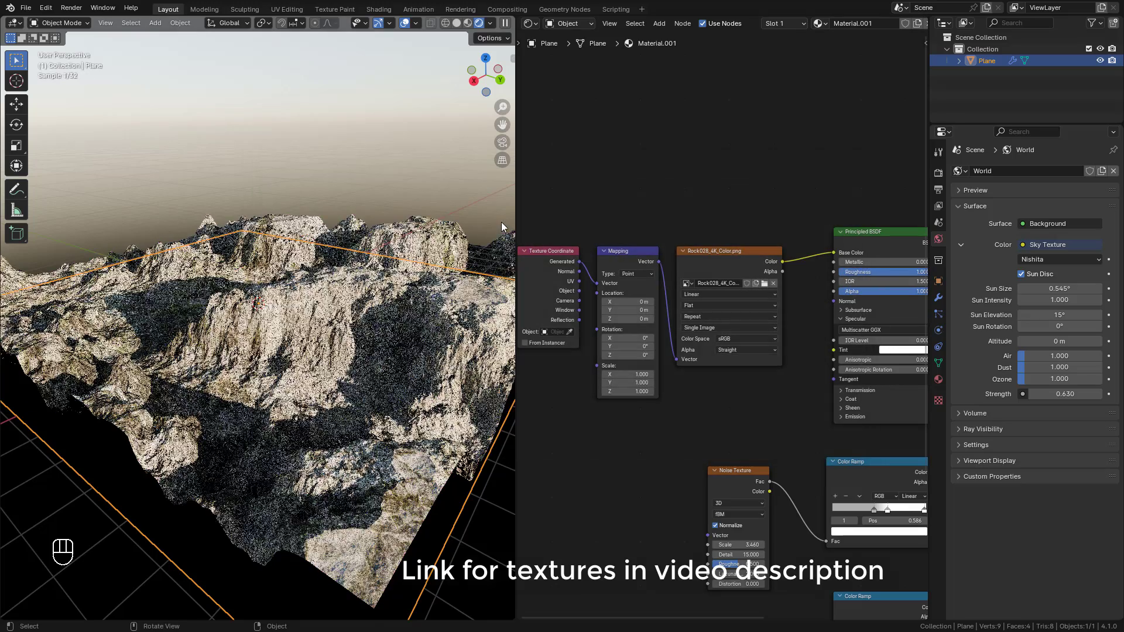
{"action": "left_click", "coordinate": [588, 319]}
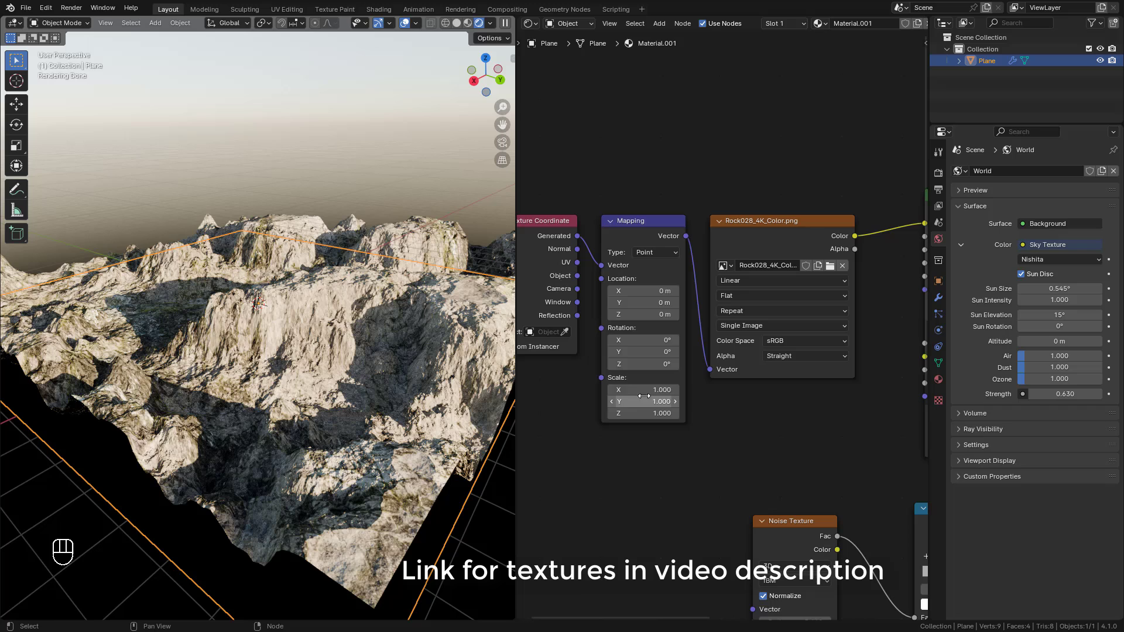
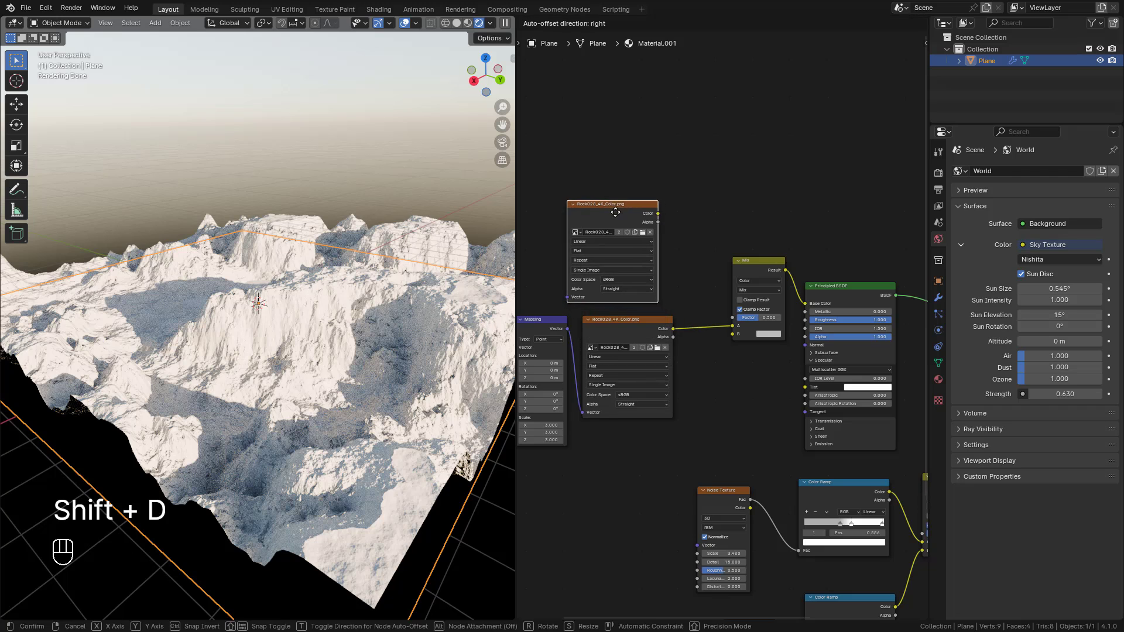
Pick Rock028_4K_Color.png for the second image texture feeding the Mix node
{"action": "left_click", "coordinate": [643, 238]}
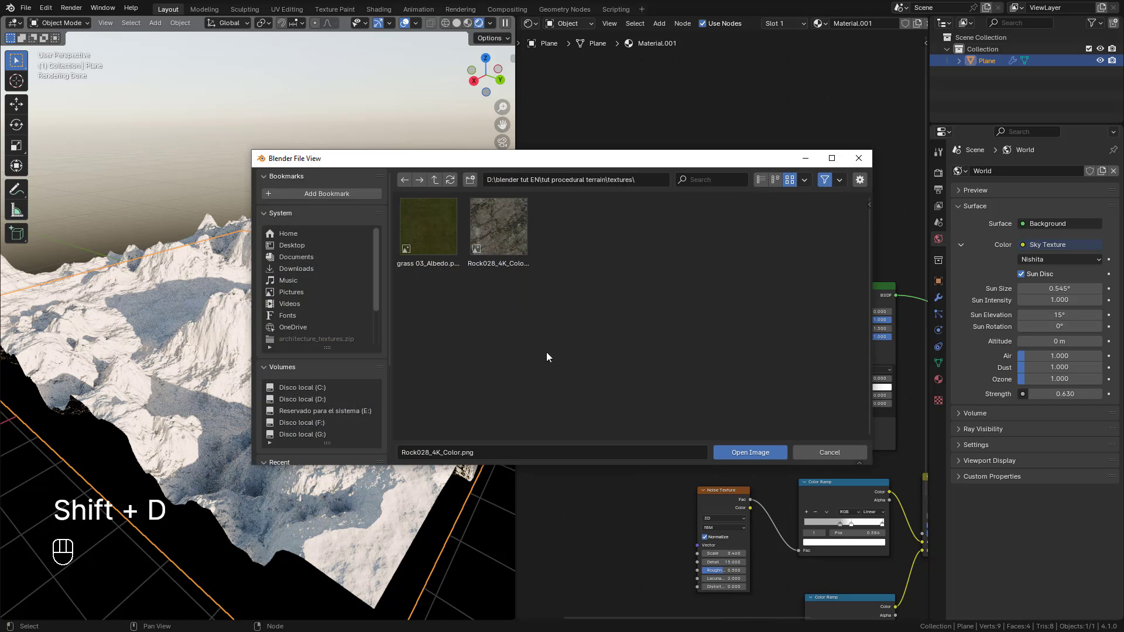
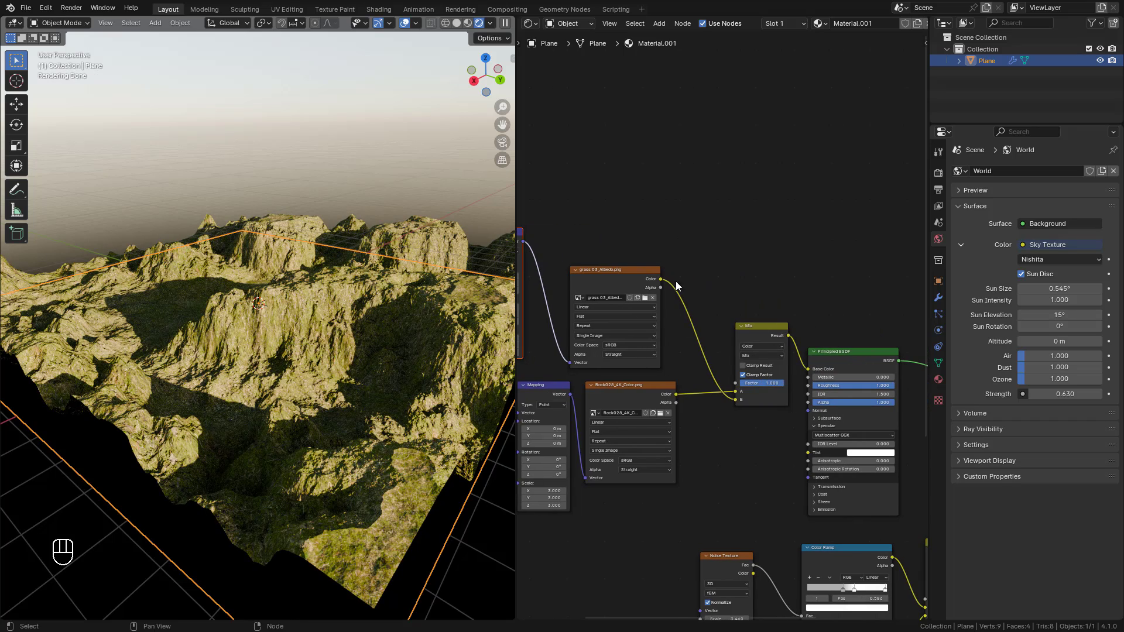
Add Geometry, Separate XYZ and Color Ramp nodes driving the grass–rock Mix factor from height
{"action": "left_click", "coordinate": [701, 254]}
{"action": "key", "text": "shift+a"}
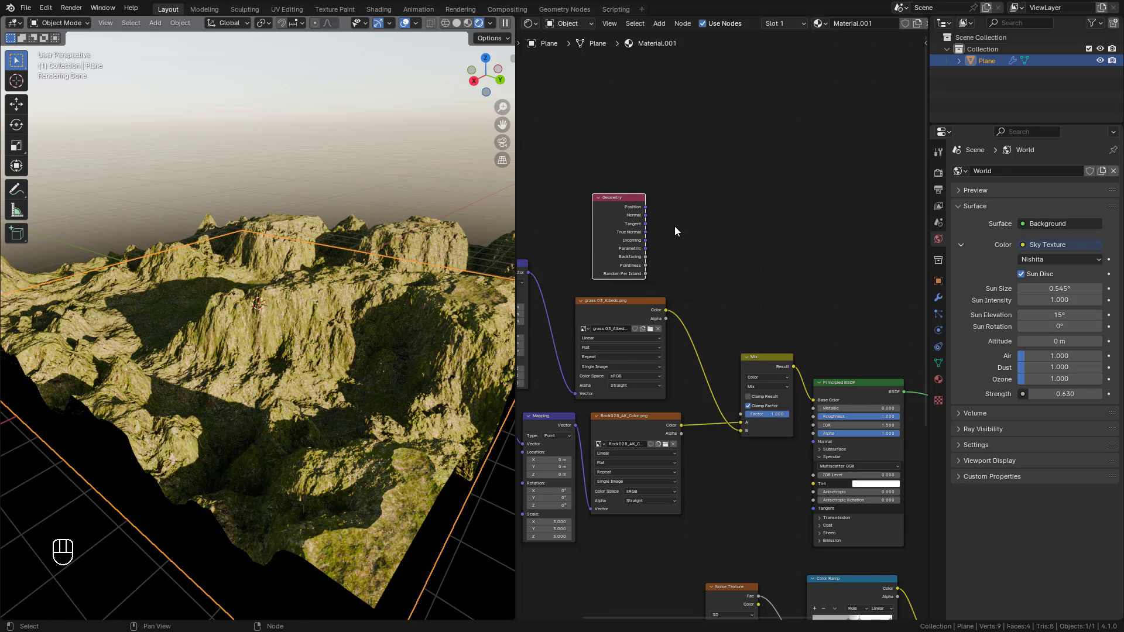
{"action": "key", "text": "shift+a"}
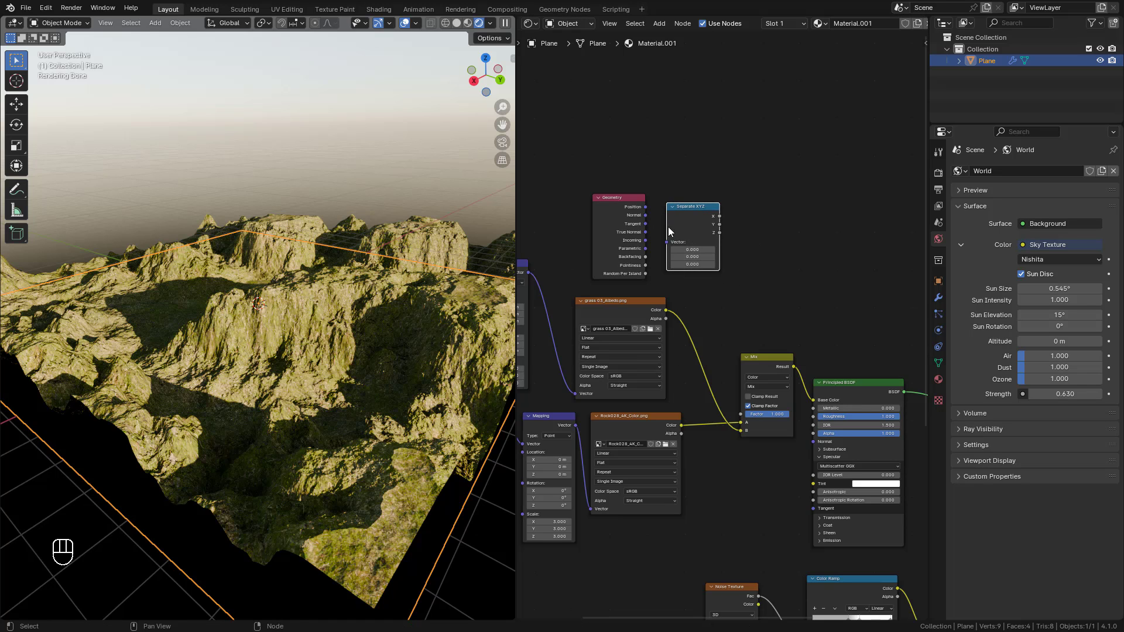
{"action": "key", "text": "shift+a"}
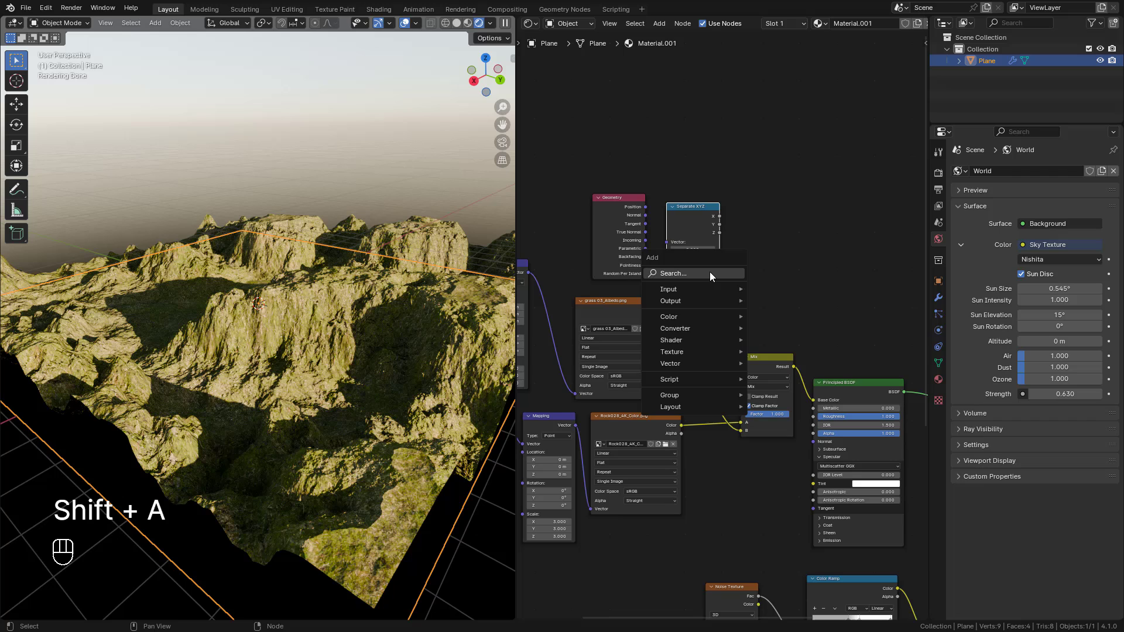
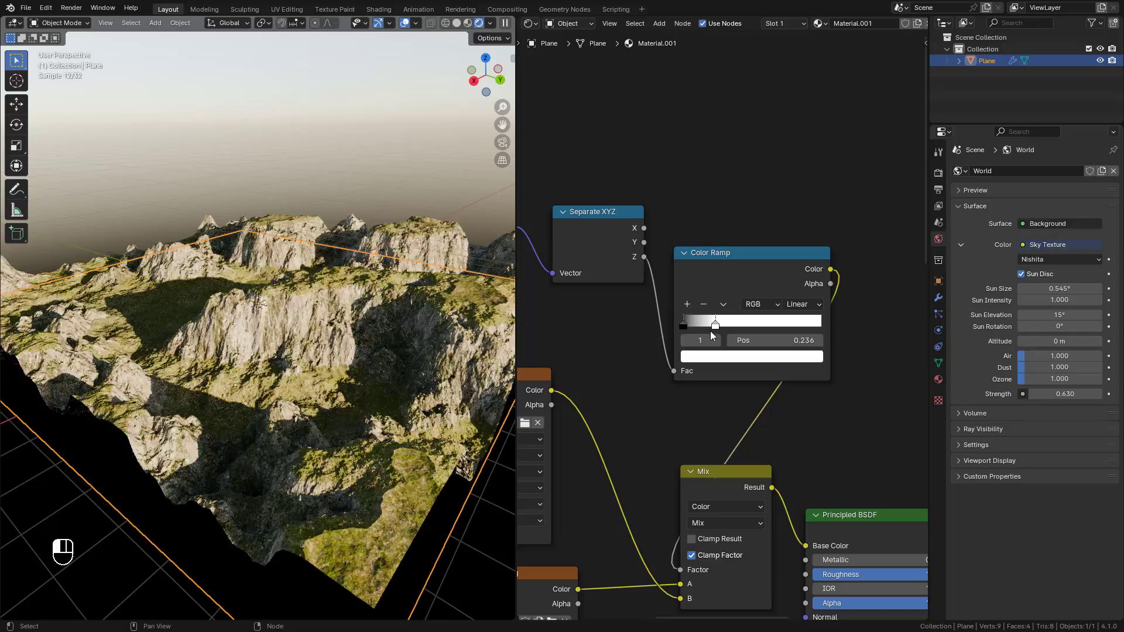
Slide the Color Ramp stops lower so rock shows on more of the higher slopes
{"action": "left_click", "coordinate": [689, 330]}
{"action": "left_click", "coordinate": [720, 362]}
{"action": "middle_click", "coordinate": [347, 336]}
{"action": "middle_click", "coordinate": [360, 334]}
{"action": "left_click", "coordinate": [712, 329]}
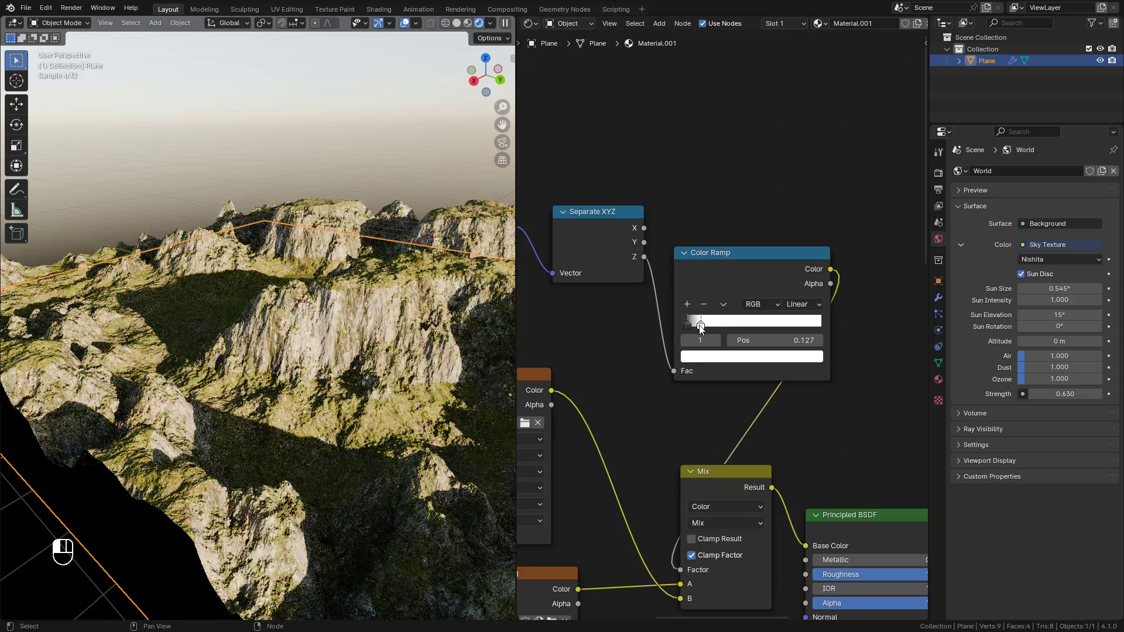
{"action": "left_click", "coordinate": [341, 291]}
{"action": "middle_click", "coordinate": [355, 295]}
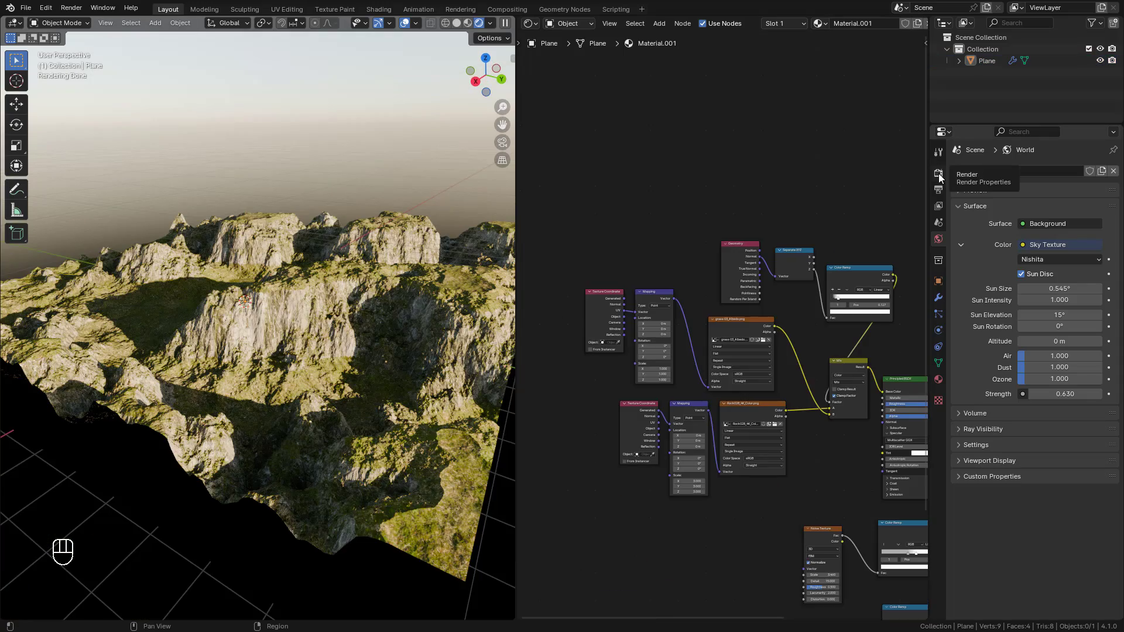
Show the Subdivision settings in Render Properties to set 1.50 px dicing rates
{"action": "left_click", "coordinate": [942, 177]}
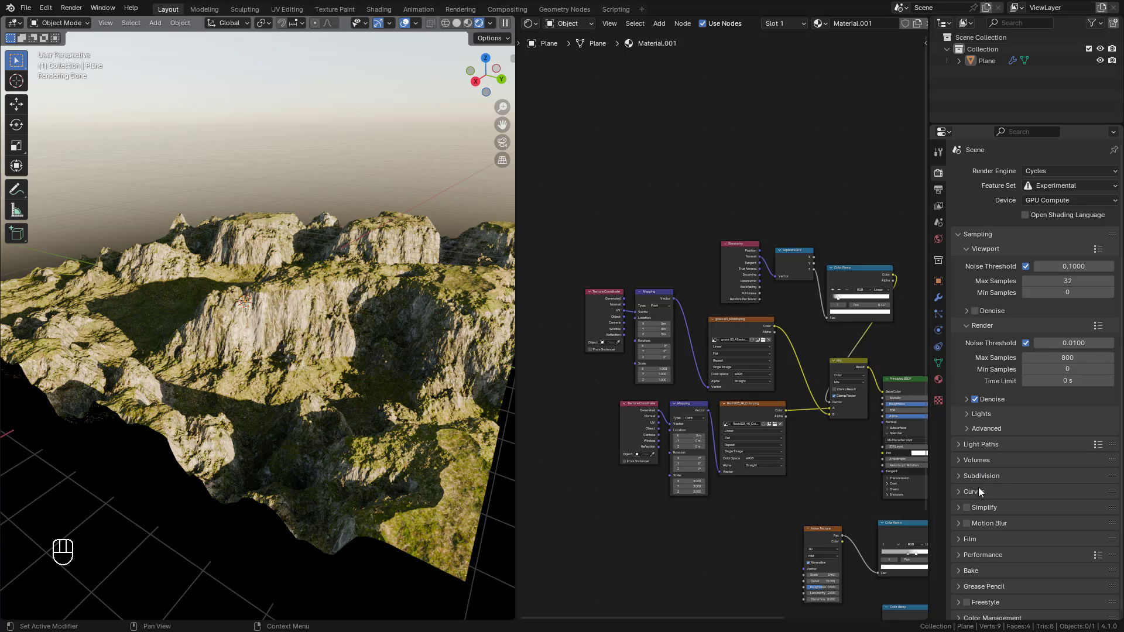
{"action": "left_click", "coordinate": [965, 478]}
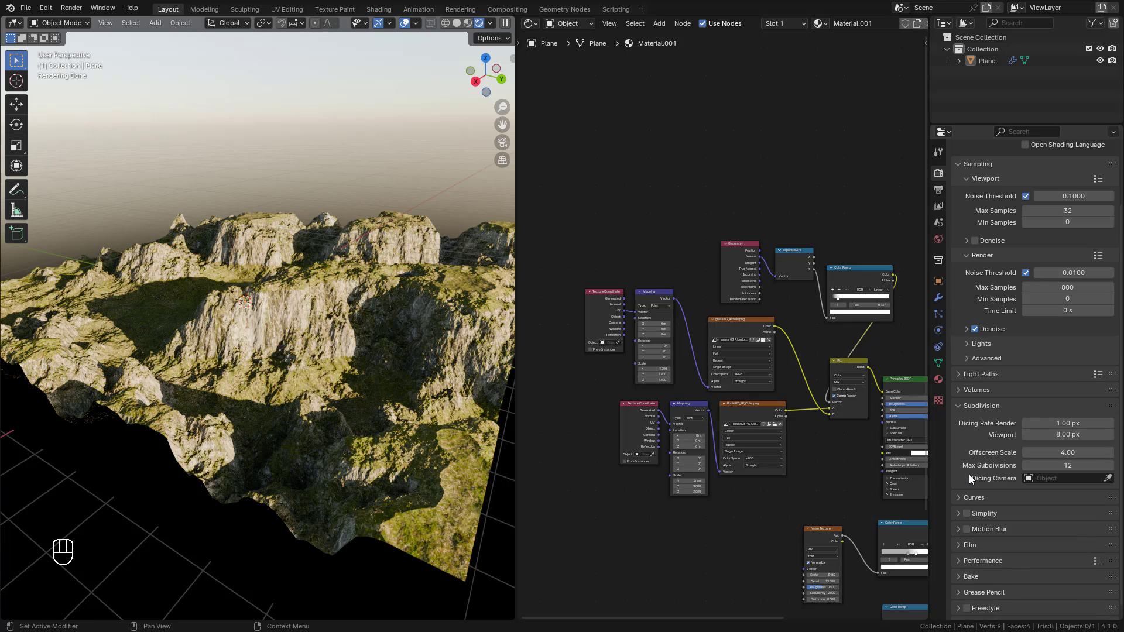
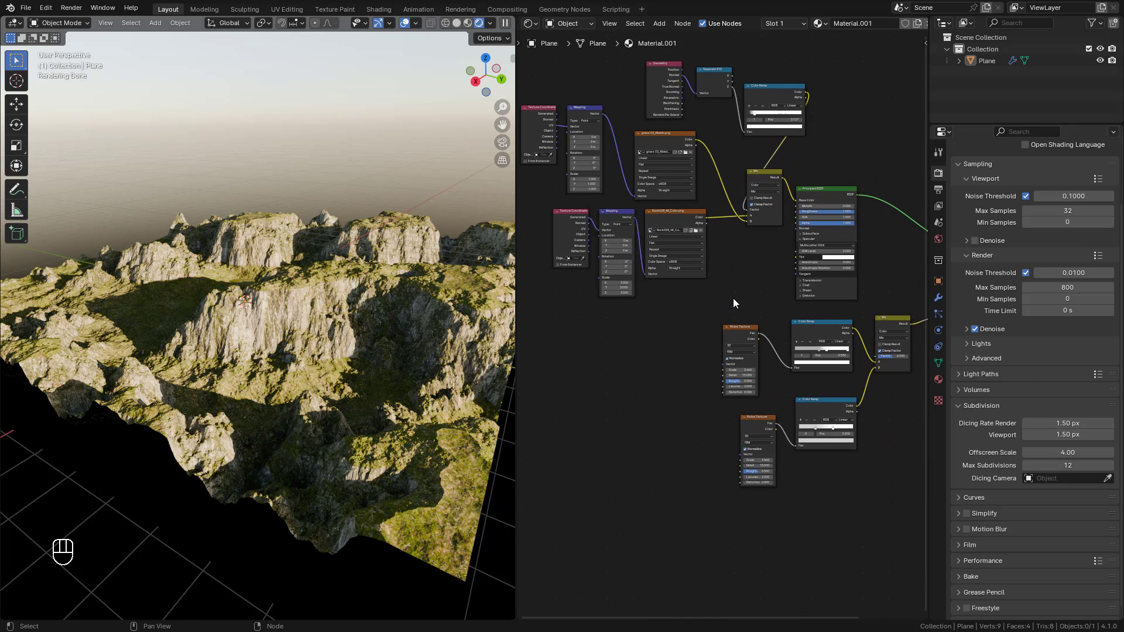
Feed a Texture Coordinate and Mapping pair into the first displacement Noise Texture's Vector
{"action": "middle_click", "coordinate": [739, 314]}
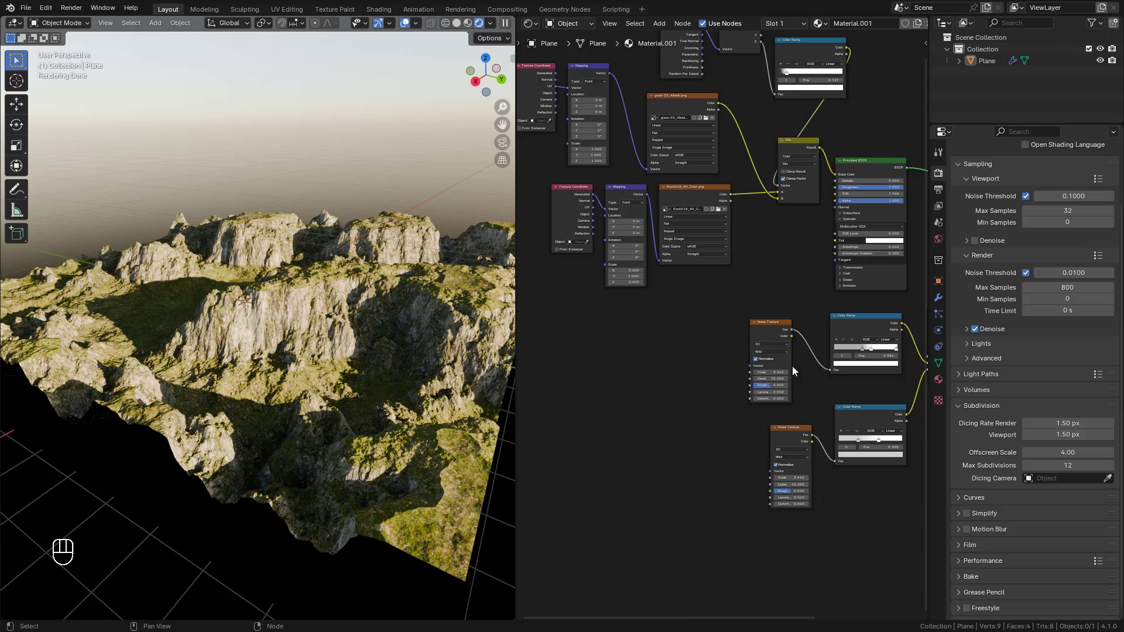
{"action": "left_click_drag", "start_coordinate": [767, 336], "coordinate": [731, 353]}
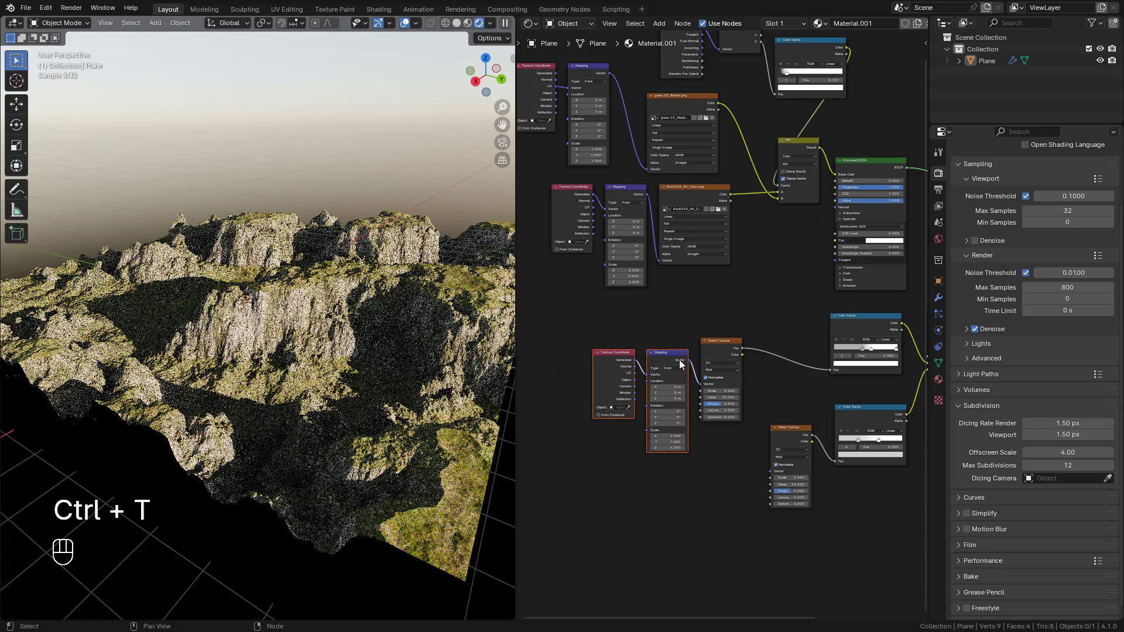
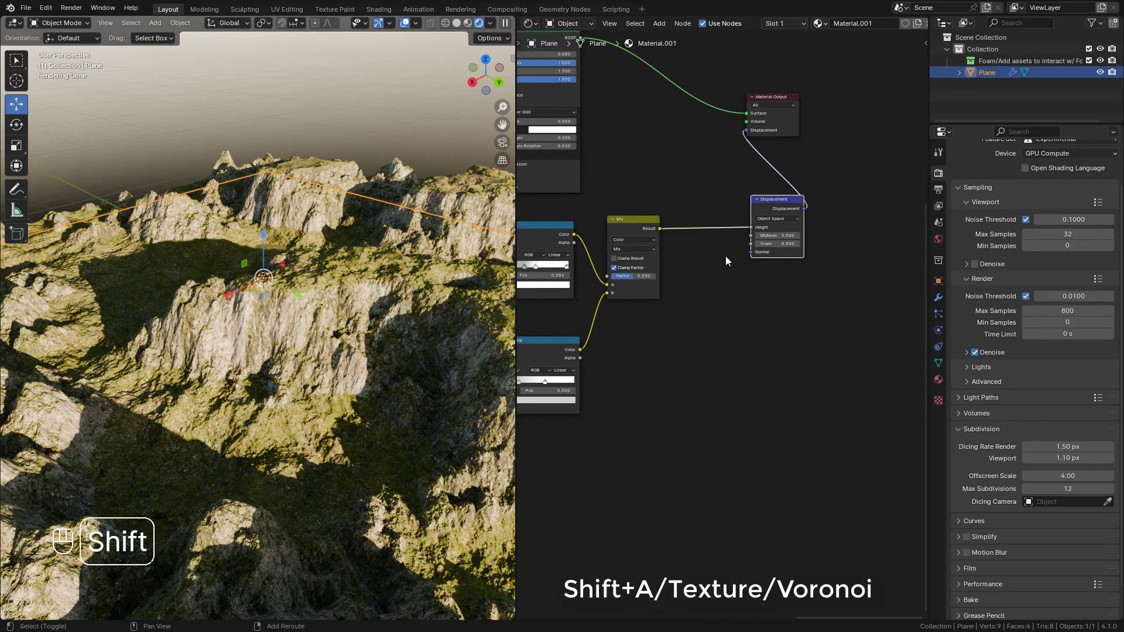
Add a Voronoi Texture and wire its distance toward the displacement height
{"action": "key", "text": "shift+a"}
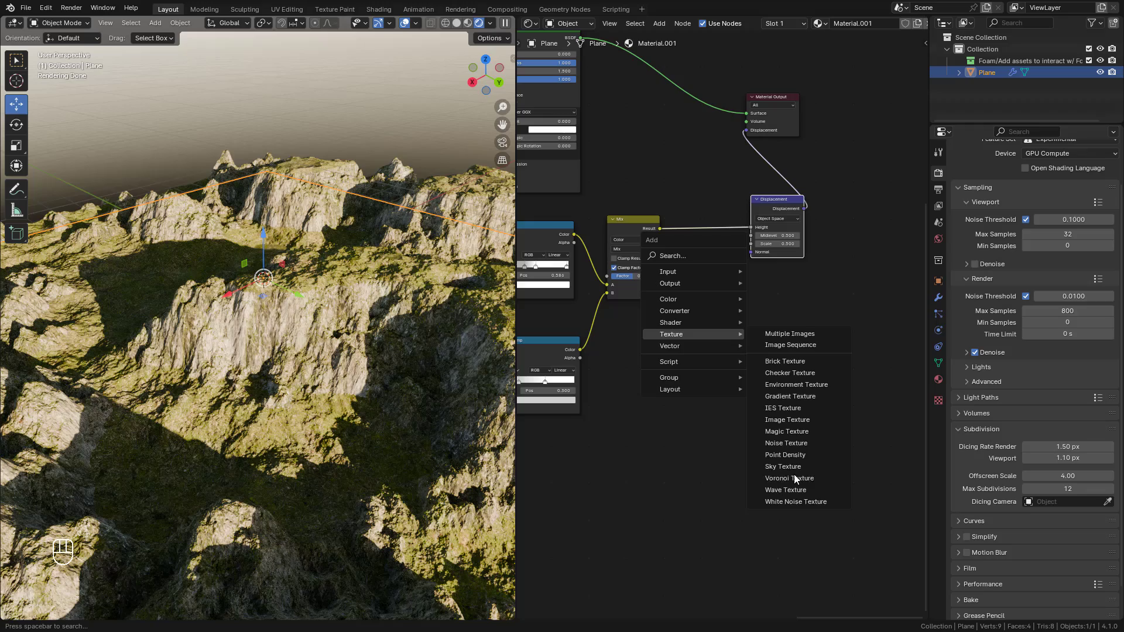
{"action": "key", "text": "shift+a"}
{"action": "left_click_drag", "start_coordinate": [789, 272], "coordinate": [762, 232]}
{"action": "left_click", "coordinate": [772, 255]}
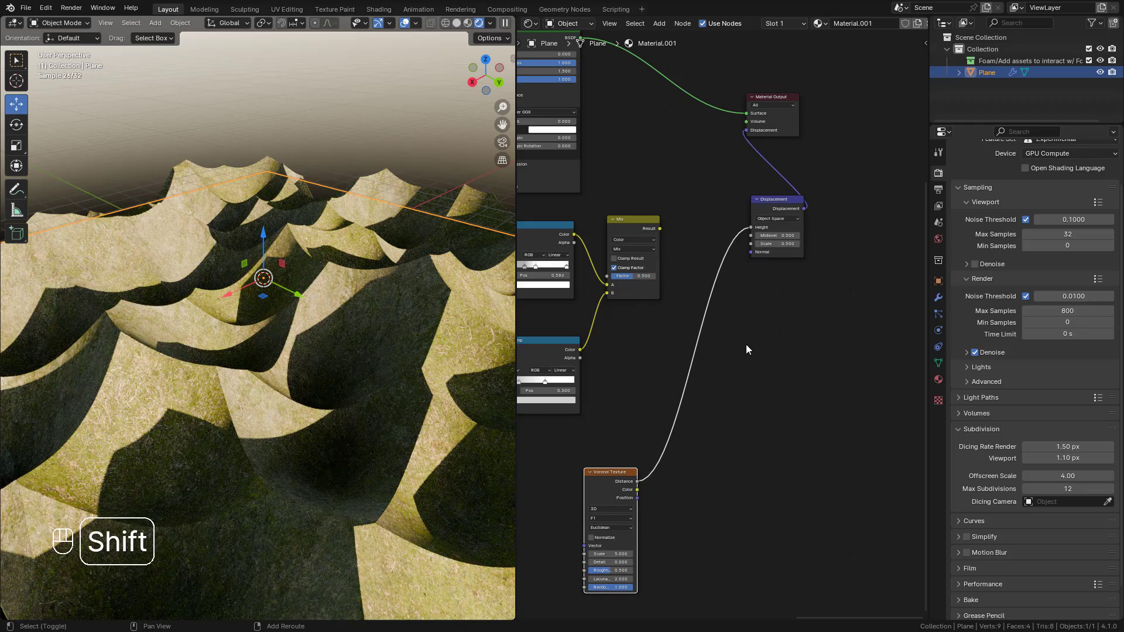
Chain a Multifractal Noise Texture after the Voronoi and screen-blend it into displacement height
{"action": "key", "text": "shift+a"}
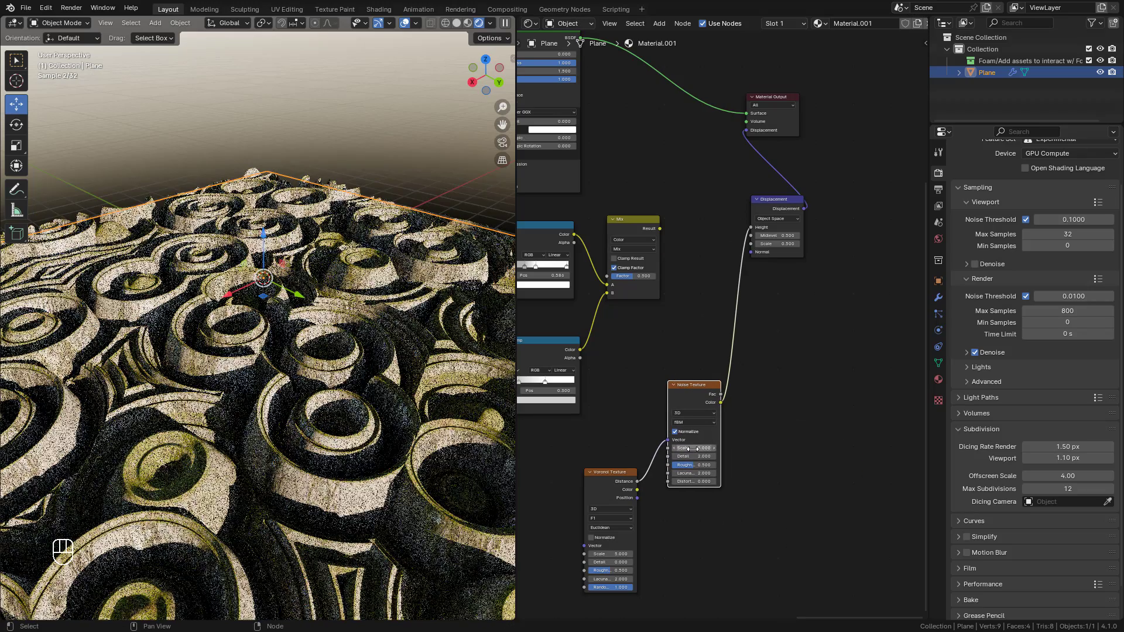
{"action": "left_click_drag", "start_coordinate": [691, 425], "coordinate": [697, 445]}
{"action": "key", "text": "ctrl+z"}
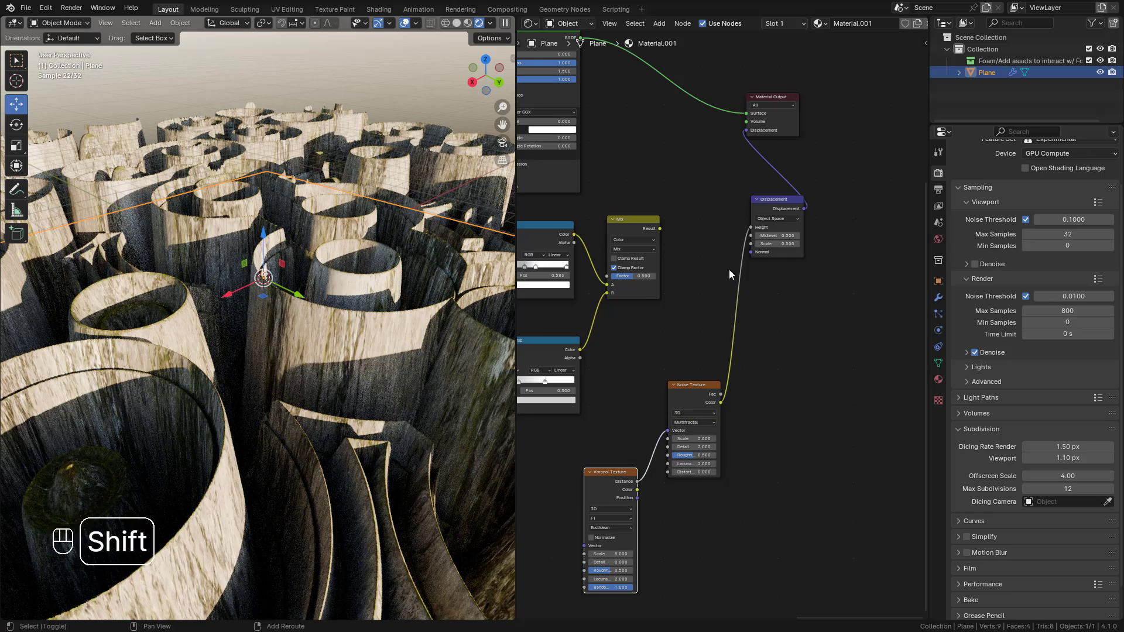
{"action": "key", "text": "shift+a"}
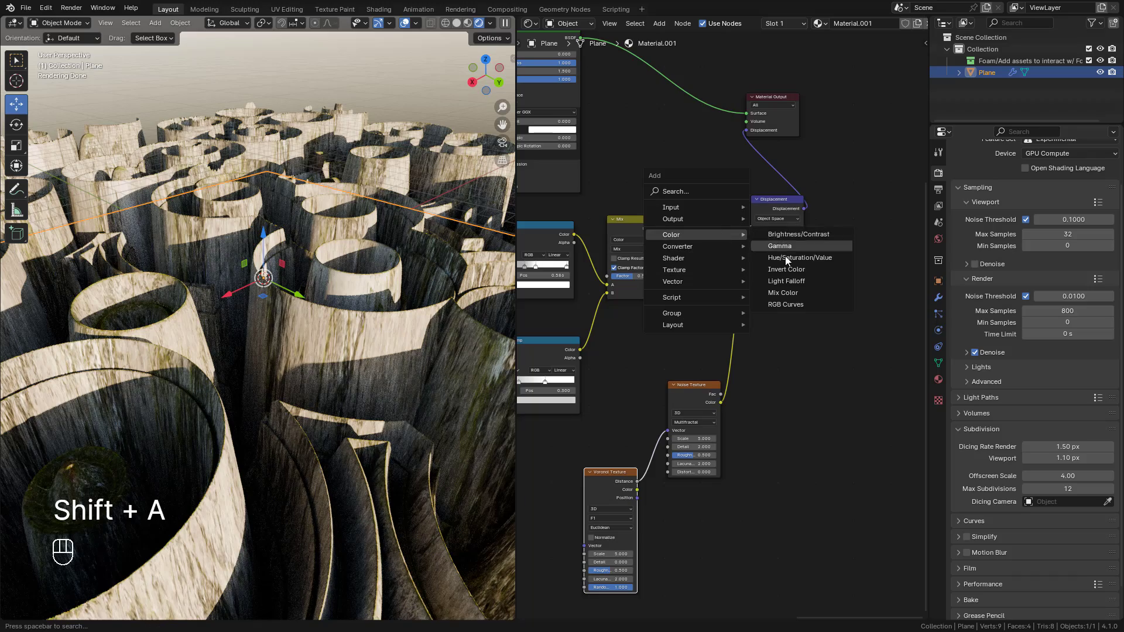
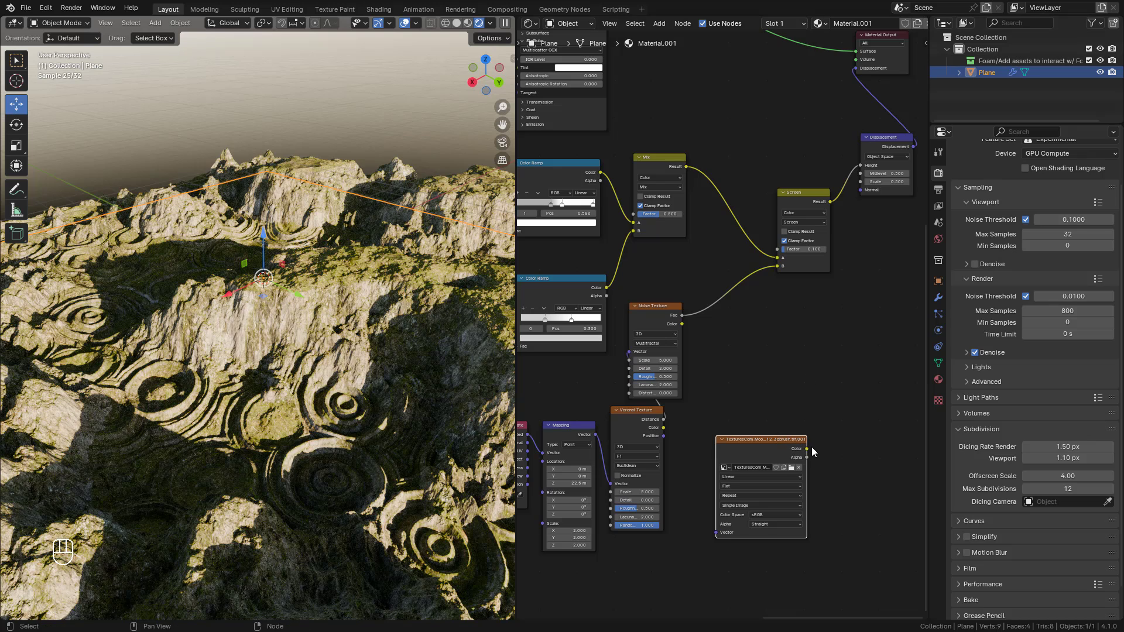
Insert a Color Ramp after the image texture and route it into the Screen blend's B input
{"action": "left_click_drag", "start_coordinate": [862, 303], "coordinate": [782, 266]}
{"action": "middle_click", "coordinate": [797, 299]}
{"action": "middle_click", "coordinate": [777, 489]}
{"action": "left_click_drag", "start_coordinate": [750, 470], "coordinate": [813, 526]}
{"action": "left_click_drag", "start_coordinate": [814, 449], "coordinate": [786, 406]}
{"action": "key", "text": "shift+a"}
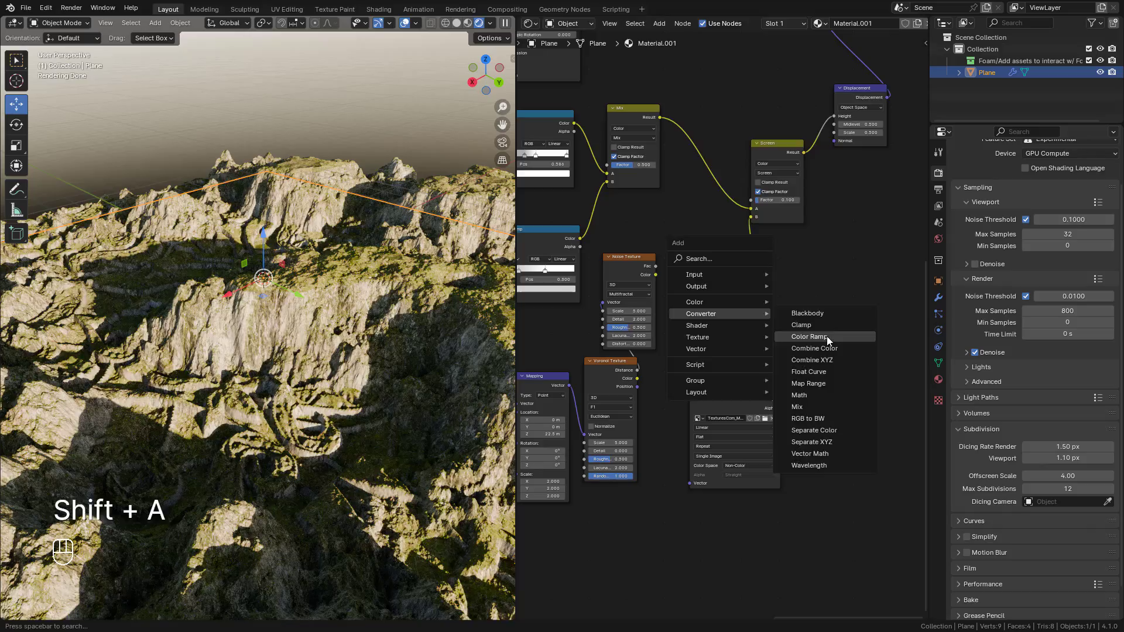
{"action": "left_click_drag", "start_coordinate": [822, 335], "coordinate": [883, 339]}
{"action": "double_click", "coordinate": [891, 331]}
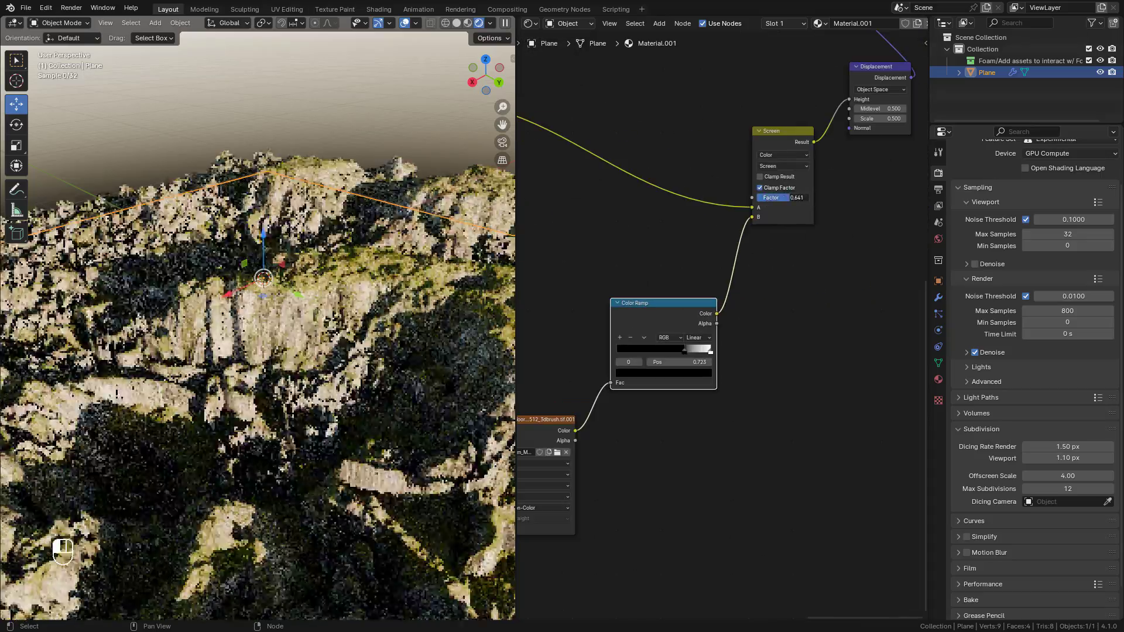
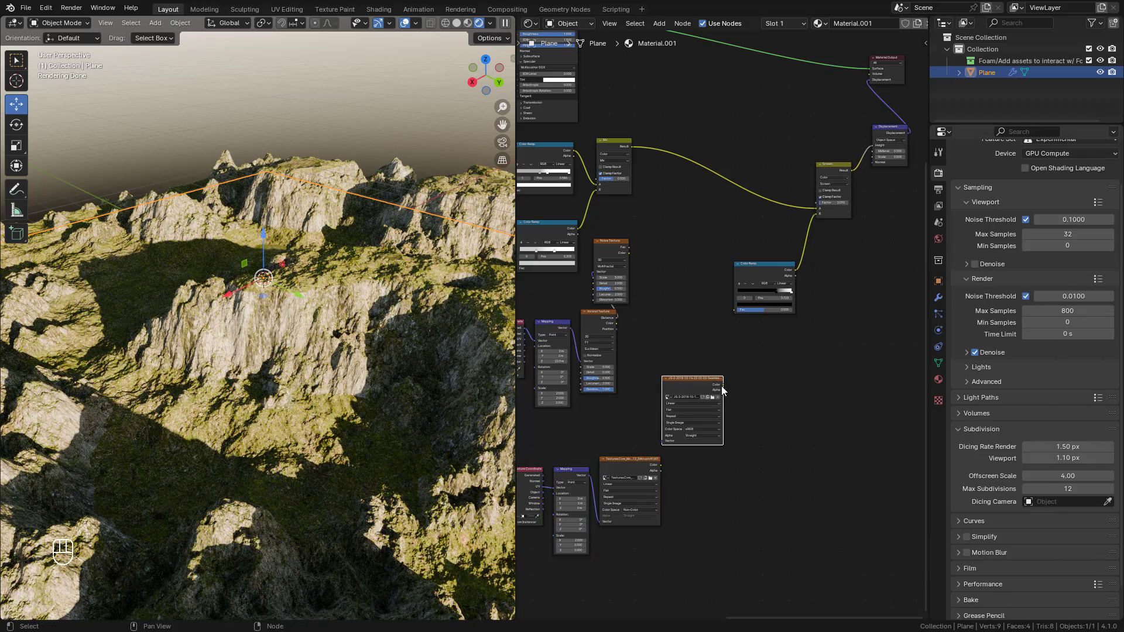
Connect the JS-2-2018 image into the Color Ramp and lower the Screen factor to 0.118
{"action": "left_click_drag", "start_coordinate": [726, 389], "coordinate": [740, 309]}
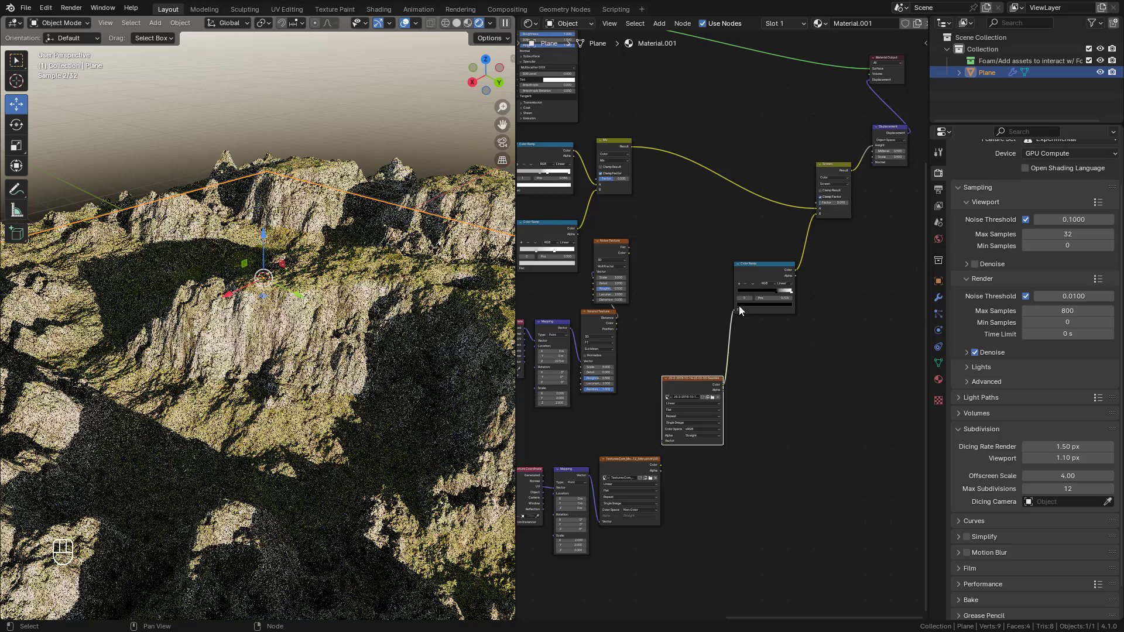
{"action": "left_click_drag", "start_coordinate": [818, 272], "coordinate": [697, 272]}
{"action": "middle_click", "coordinate": [760, 417]}
{"action": "left_click_drag", "start_coordinate": [718, 486], "coordinate": [761, 522]}
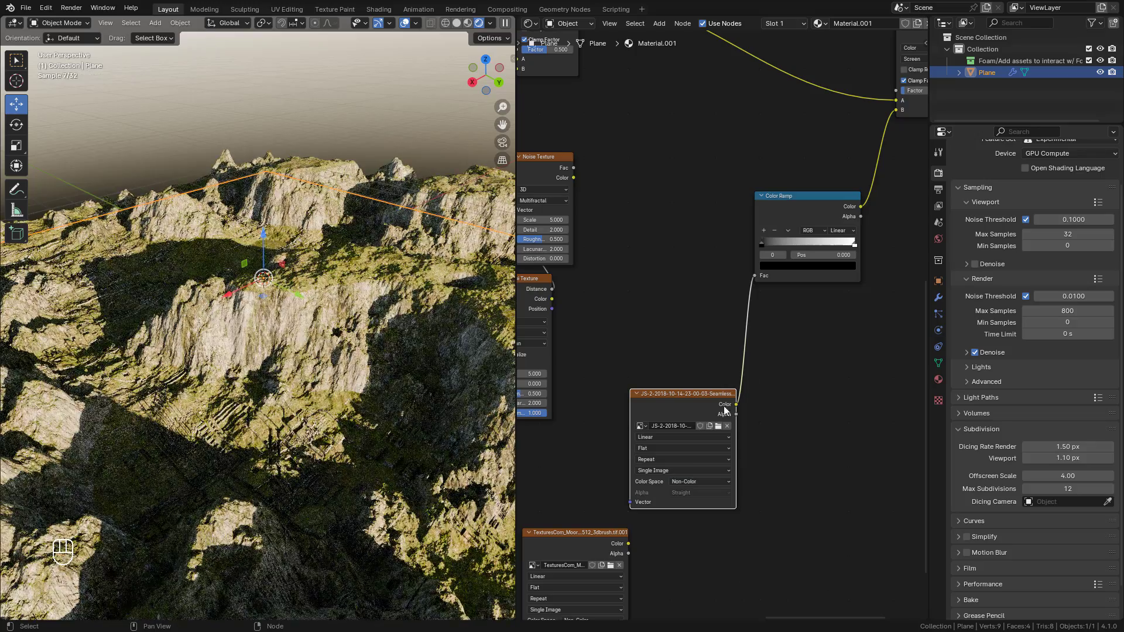